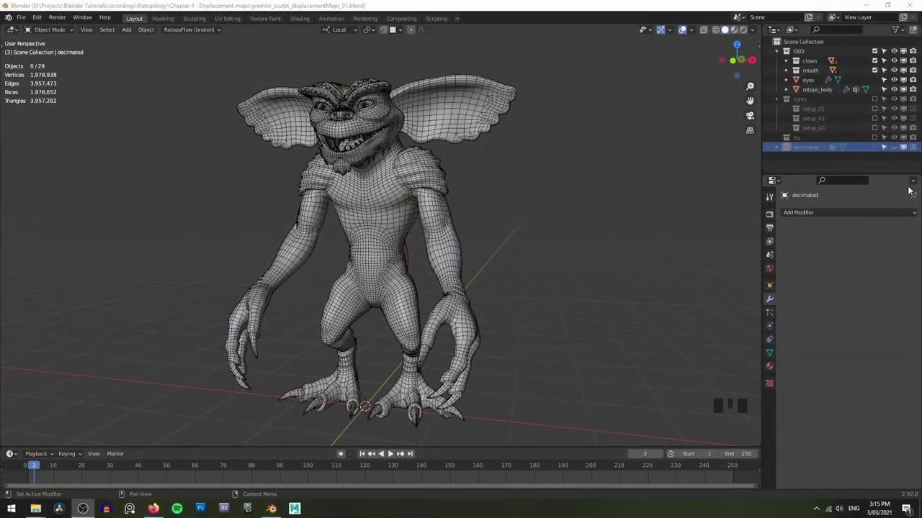
Show the decimated sculpt in the Outliner and orbit around the gremlin in wireframe to inspect it
{"action": "left_click_drag", "start_coordinate": [897, 88], "coordinate": [895, 104]}
{"action": "left_click", "coordinate": [896, 147]}
{"action": "key", "text": "z"}
{"action": "scroll", "scroll_direction": "up", "scroll_amount": 3}
{"action": "left_click_drag", "start_coordinate": [464, 166], "coordinate": [458, 234]}
{"action": "scroll", "scroll_direction": "up", "scroll_amount": 3}
{"action": "left_click_drag", "start_coordinate": [477, 215], "coordinate": [509, 177]}
{"action": "scroll", "scroll_direction": "up", "scroll_amount": 3}
{"action": "left_click_drag", "start_coordinate": [523, 177], "coordinate": [485, 239]}
{"action": "scroll", "scroll_direction": "down", "scroll_amount": 3}
{"action": "left_click_drag", "start_coordinate": [342, 187], "coordinate": [356, 179]}
{"action": "scroll", "scroll_direction": "down", "scroll_amount": 3}
{"action": "left_click_drag", "start_coordinate": [379, 170], "coordinate": [424, 186]}
{"action": "scroll", "scroll_direction": "down", "scroll_amount": 3}
Swap visibility back to the retopo body and orbit around it to inspect the topology
{"action": "left_click", "coordinate": [897, 147]}
{"action": "left_click", "coordinate": [896, 92]}
{"action": "scroll", "scroll_direction": "up", "scroll_amount": 3}
{"action": "left_click_drag", "start_coordinate": [401, 197], "coordinate": [441, 166]}
{"action": "scroll", "scroll_direction": "up", "scroll_amount": 3}
{"action": "left_click_drag", "start_coordinate": [458, 145], "coordinate": [463, 203]}
{"action": "scroll", "scroll_direction": "up", "scroll_amount": 3}
{"action": "left_click_drag", "start_coordinate": [479, 197], "coordinate": [493, 201]}
{"action": "scroll", "scroll_direction": "down", "scroll_amount": 3}
{"action": "left_click_drag", "start_coordinate": [514, 196], "coordinate": [369, 281]}
{"action": "scroll", "scroll_direction": "down", "scroll_amount": 3}
{"action": "left_click_drag", "start_coordinate": [482, 201], "coordinate": [461, 190]}
Make retopo_body the active object so its Armature modifier shows, with wireframe and statistics overlay on
{"action": "left_click", "coordinate": [428, 170]}
{"action": "key", "text": "ctrl+z"}
{"action": "left_click", "coordinate": [484, 193]}
{"action": "scroll", "scroll_direction": "down", "scroll_amount": 3}
{"action": "left_click", "coordinate": [482, 190]}
{"action": "middle_click", "coordinate": [699, 225]}
{"action": "key", "text": "z"}
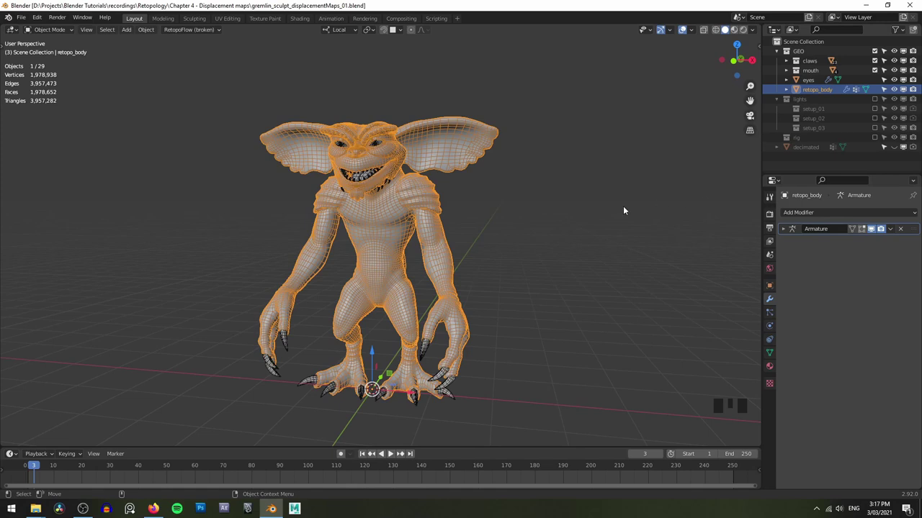
Deselect everything, hide retopo_body and unhide the decimated sculpt
{"action": "left_click", "coordinate": [628, 208]}
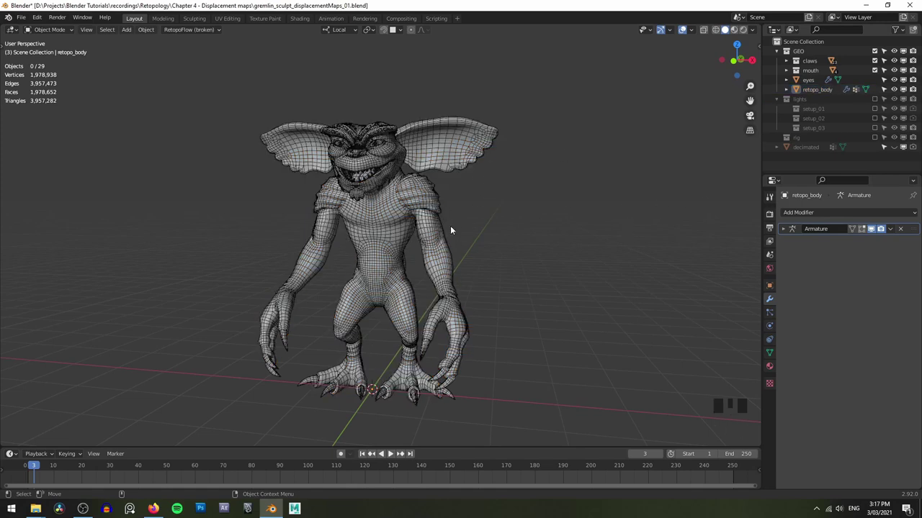
{"action": "scroll", "scroll_direction": "up", "scroll_amount": 3}
{"action": "left_click", "coordinate": [897, 94]}
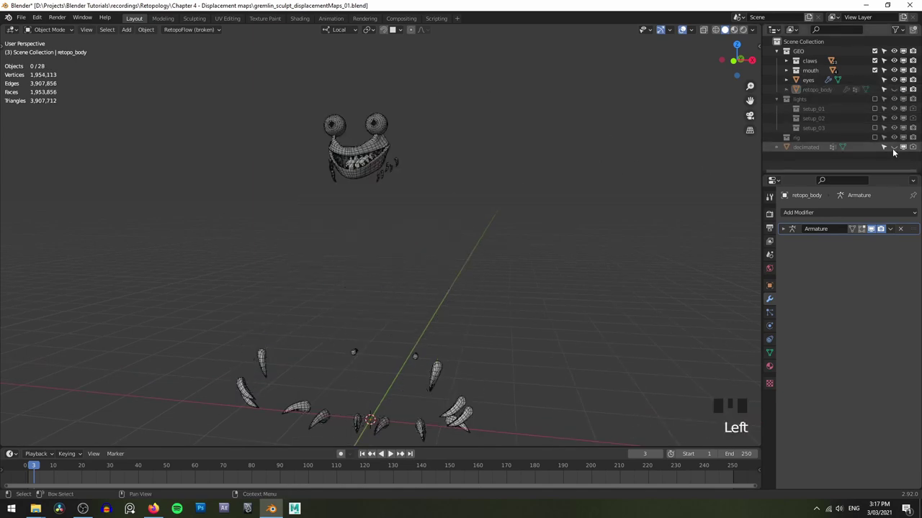
{"action": "left_click", "coordinate": [898, 148]}
{"action": "scroll", "scroll_direction": "up", "scroll_amount": 3}
Turn off the wireframe overlay and frame the solid decimated sculpt on its own
{"action": "key", "text": "z"}
{"action": "scroll", "scroll_direction": "up", "scroll_amount": 3}
{"action": "left_click_drag", "start_coordinate": [453, 183], "coordinate": [429, 182]}
{"action": "scroll", "scroll_direction": "down", "scroll_amount": 3}
{"action": "left_click", "coordinate": [472, 174]}
{"action": "scroll", "scroll_direction": "down", "scroll_amount": 3}
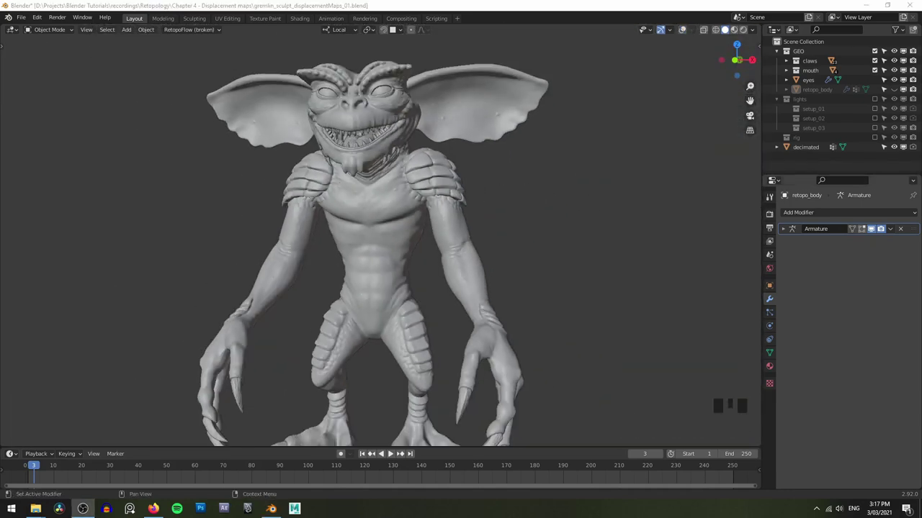
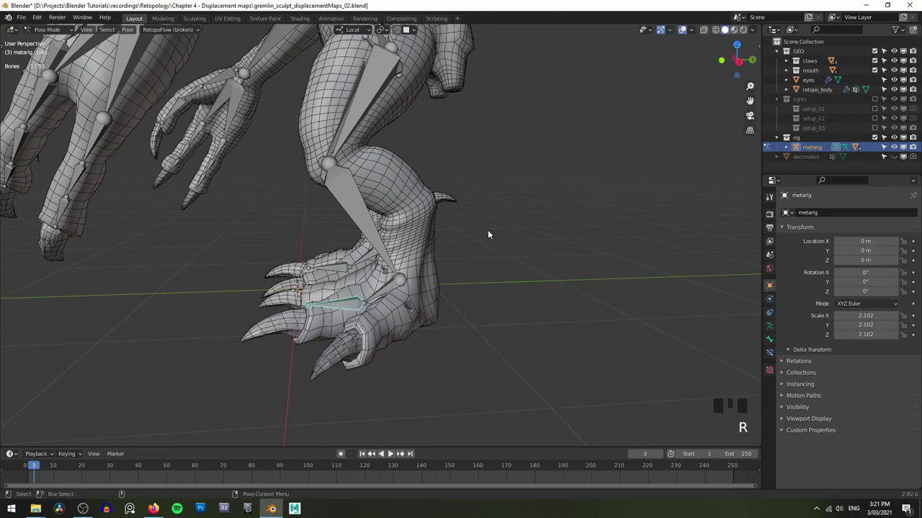
Orbit to the gremlin's head and torso and select the metarig's head spine bone in pose mode
{"action": "left_click_drag", "start_coordinate": [426, 225], "coordinate": [465, 202]}
{"action": "scroll", "scroll_direction": "down", "scroll_amount": 3}
{"action": "left_click_drag", "start_coordinate": [451, 251], "coordinate": [495, 276]}
{"action": "left_click_drag", "start_coordinate": [495, 277], "coordinate": [434, 189]}
{"action": "left_click_drag", "start_coordinate": [435, 189], "coordinate": [314, 158]}
{"action": "left_click", "coordinate": [315, 158]}
{"action": "left_click_drag", "start_coordinate": [425, 189], "coordinate": [411, 169]}
{"action": "left_click_drag", "start_coordinate": [411, 169], "coordinate": [321, 157]}
{"action": "key", "text": "r"}
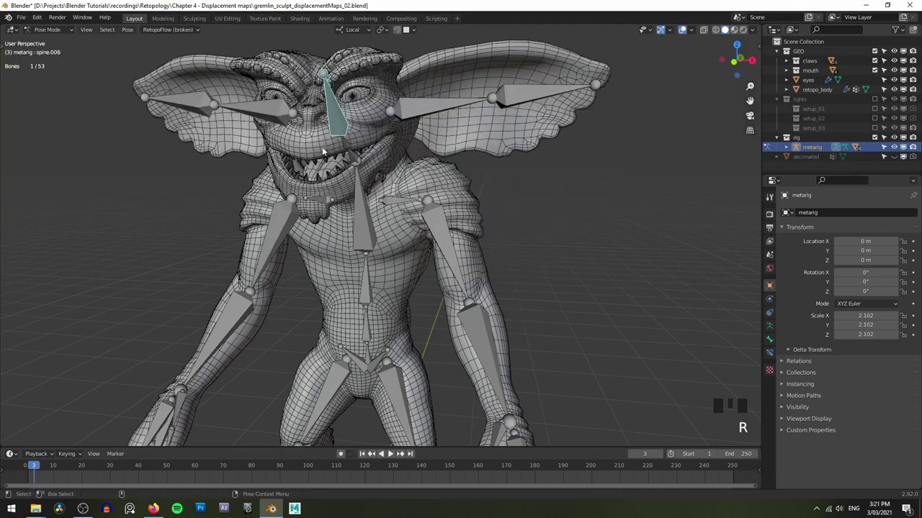
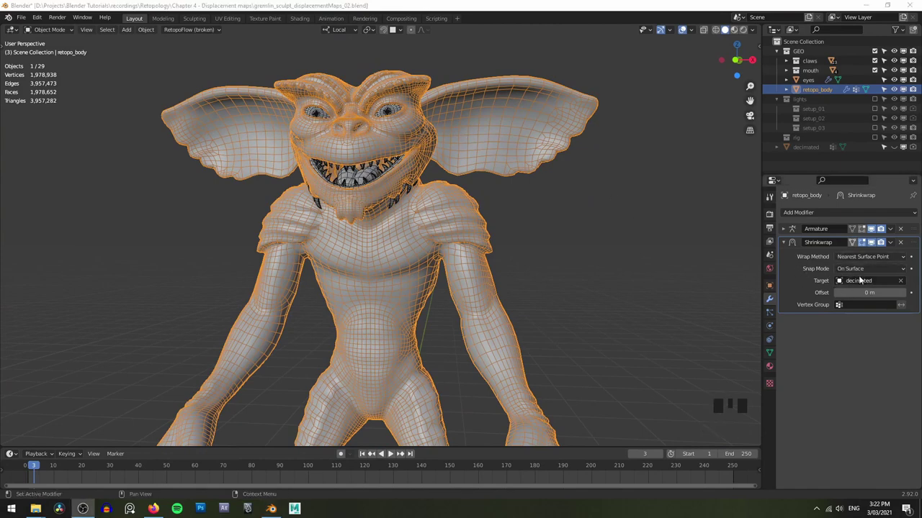
Reframe the view and deselect the retopo body after adding the Shrinkwrap targeting decimated
{"action": "middle_click", "coordinate": [564, 228]}
{"action": "left_click", "coordinate": [579, 216]}
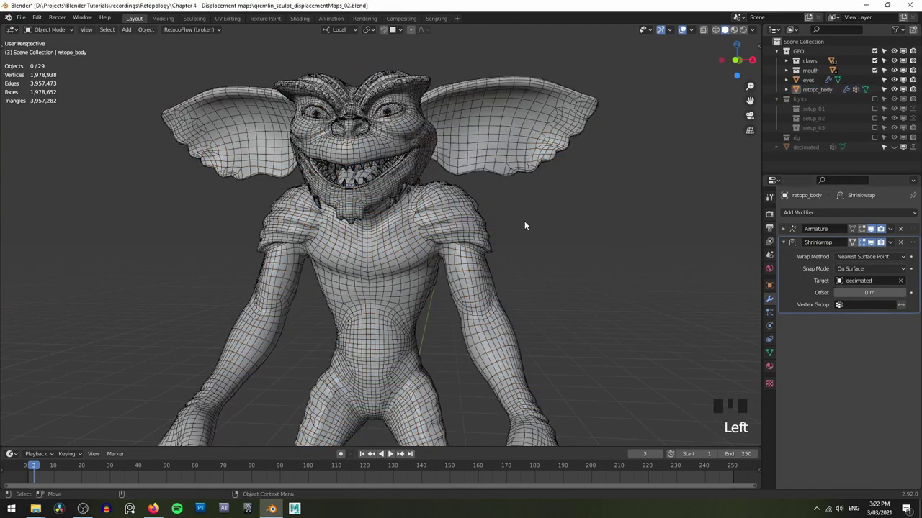
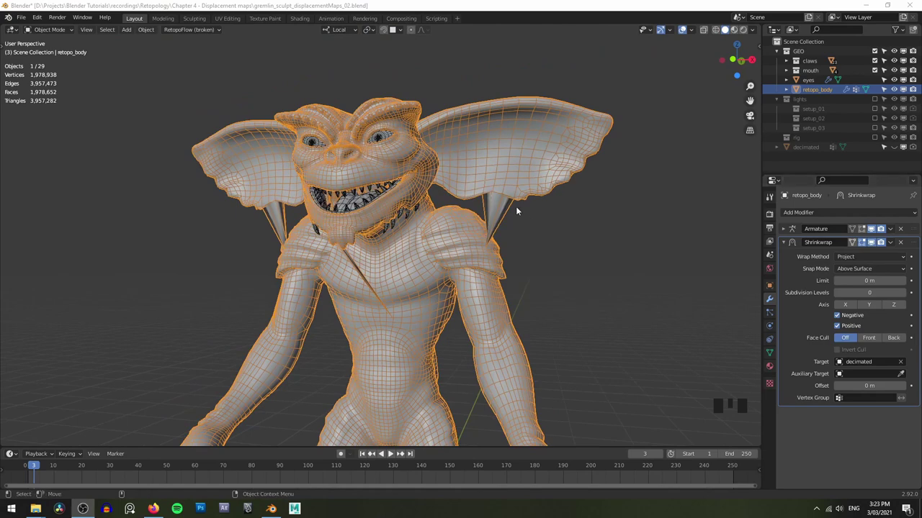
Orbit around the gremlin's head to check the Shrinkwrap projection and the spikes under the ears
{"action": "middle_click", "coordinate": [519, 179]}
{"action": "left_click_drag", "start_coordinate": [468, 165], "coordinate": [492, 156]}
{"action": "scroll", "scroll_direction": "up", "scroll_amount": 3}
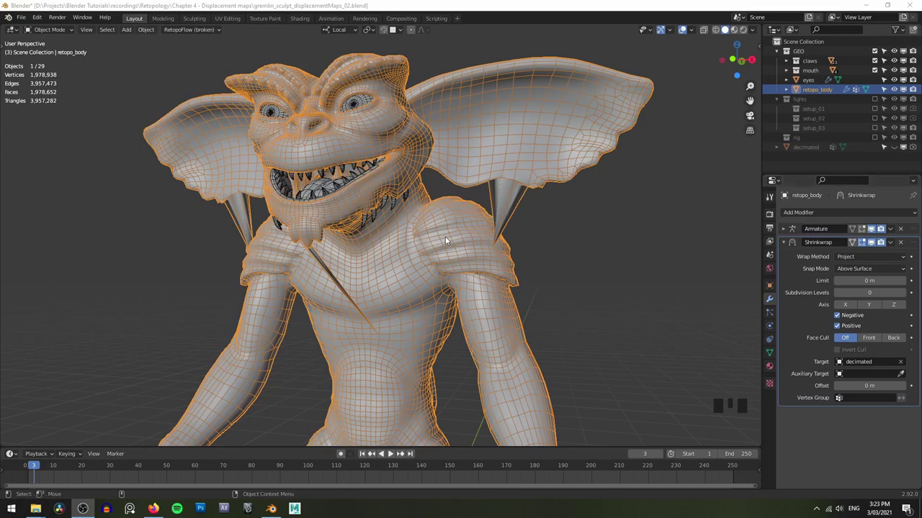
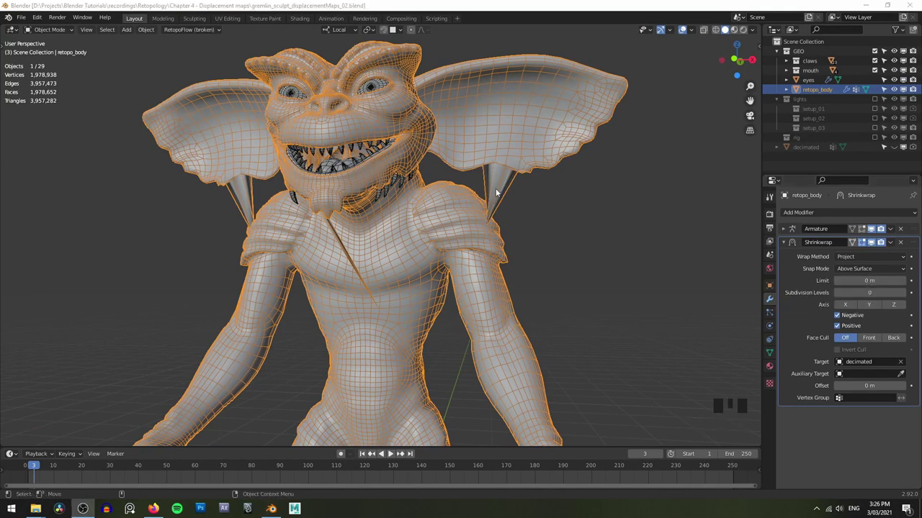
{"action": "middle_click", "coordinate": [509, 137]}
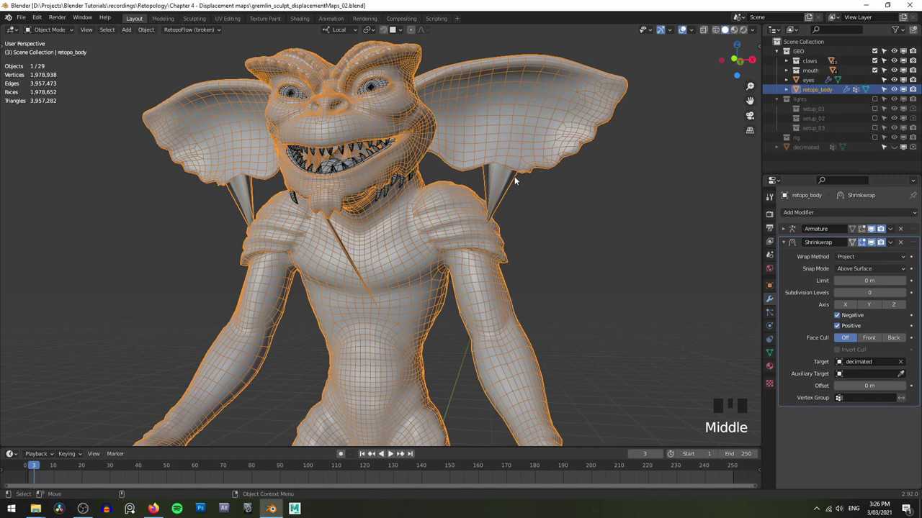
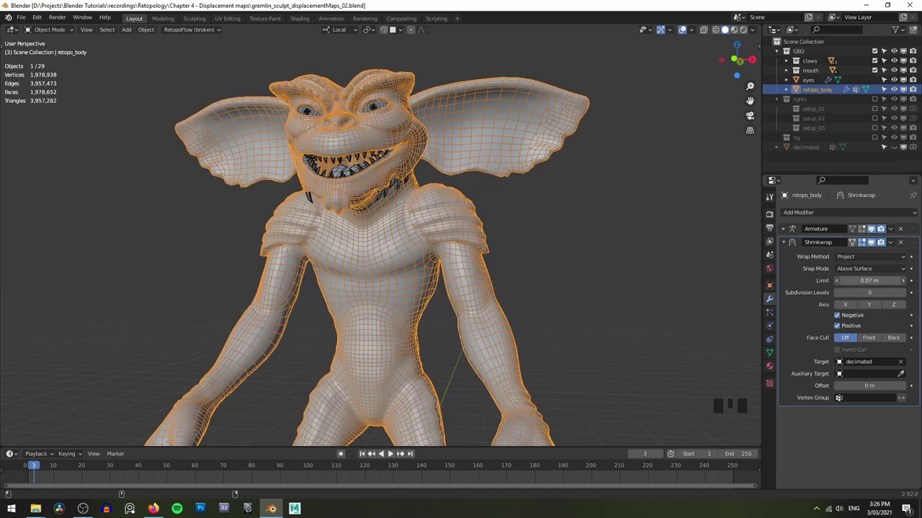
Zoom into the eye socket to inspect the projection and start sliding an eyelid edge loop
{"action": "scroll", "scroll_direction": "down", "scroll_amount": 3}
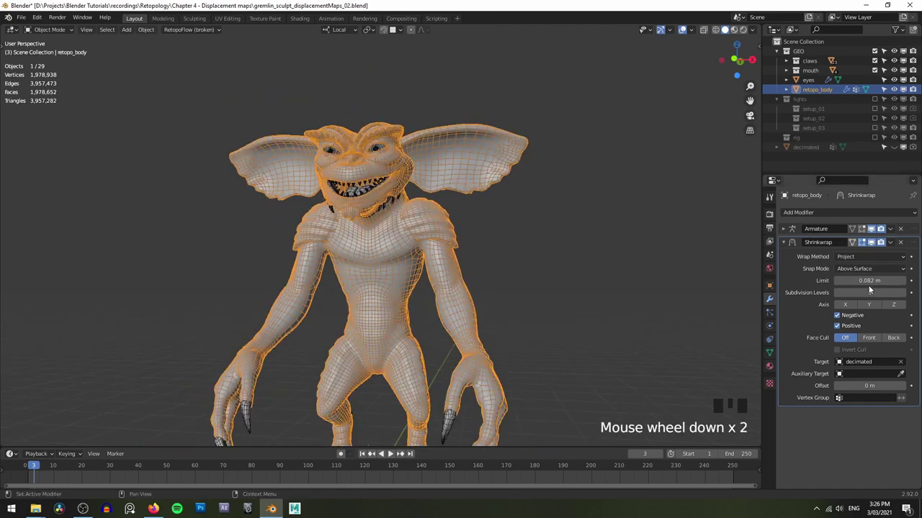
{"action": "scroll", "scroll_direction": "up", "scroll_amount": 3}
{"action": "scroll", "scroll_direction": "up", "scroll_amount": 3}
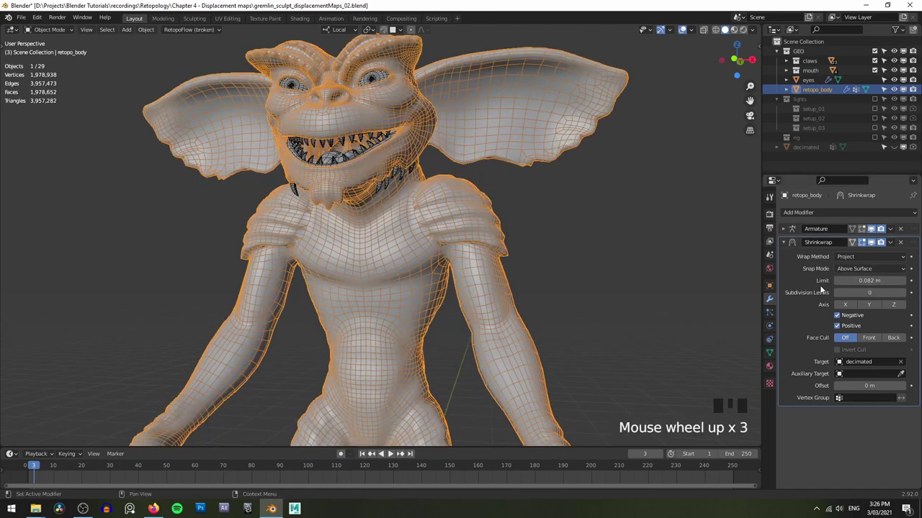
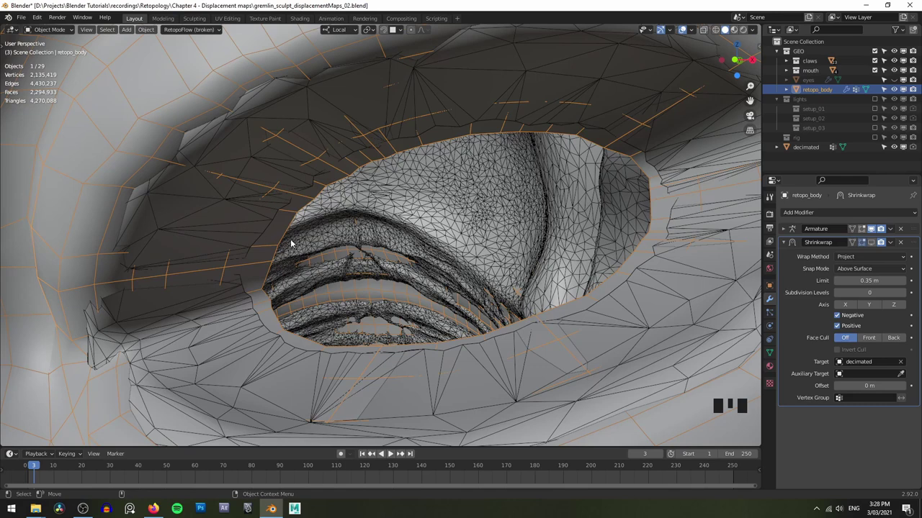
{"action": "right_click", "coordinate": [345, 263]}
{"action": "middle_click", "coordinate": [352, 241]}
Slide the eyelid edge loop on the retopo body toward the sculpt's eyelid crease
{"action": "key", "text": "Tab"}
{"action": "key", "text": "g"}
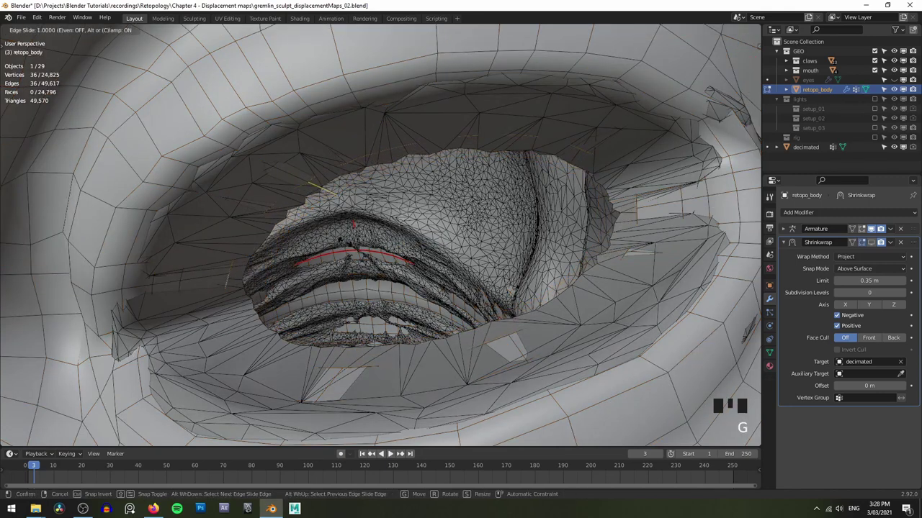
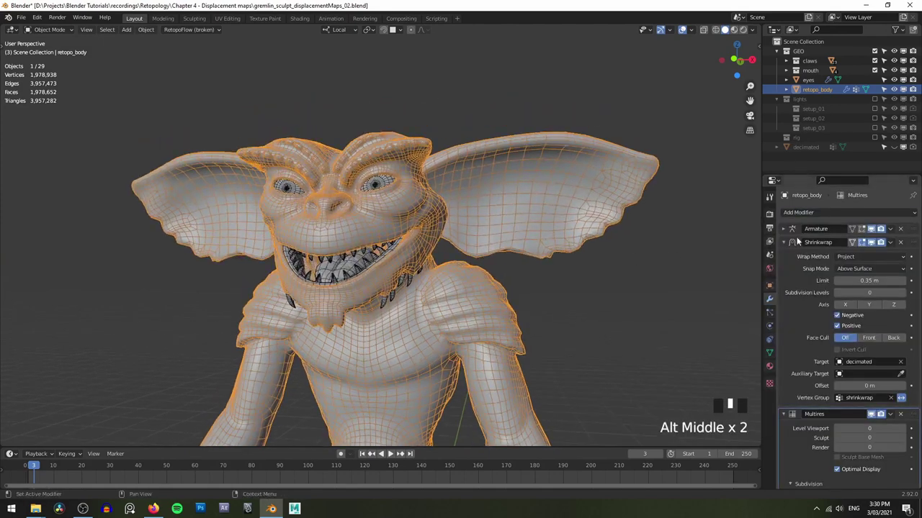
Scroll the modifier stack to the Multires panel and orbit around the gremlin's head
{"action": "left_click_drag", "start_coordinate": [917, 416], "coordinate": [893, 242]}
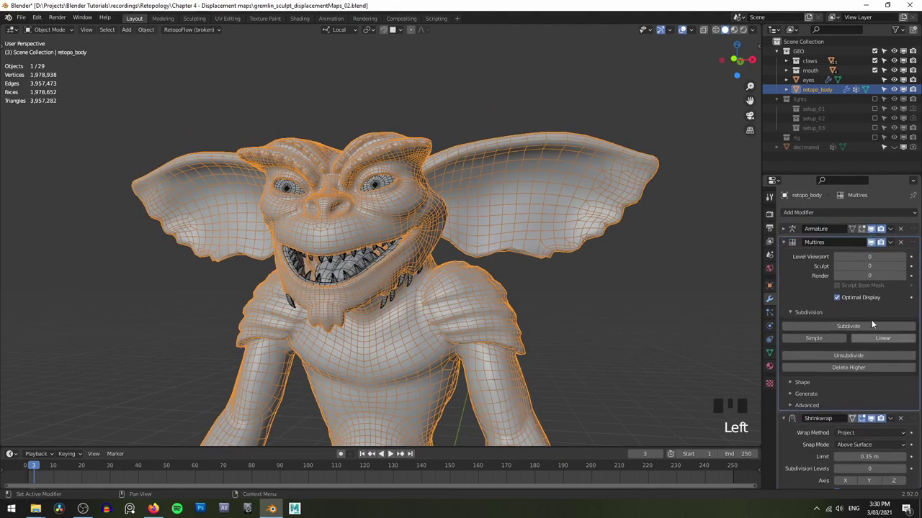
{"action": "scroll", "scroll_direction": "down", "scroll_amount": 3}
{"action": "scroll", "scroll_direction": "up", "scroll_amount": 3}
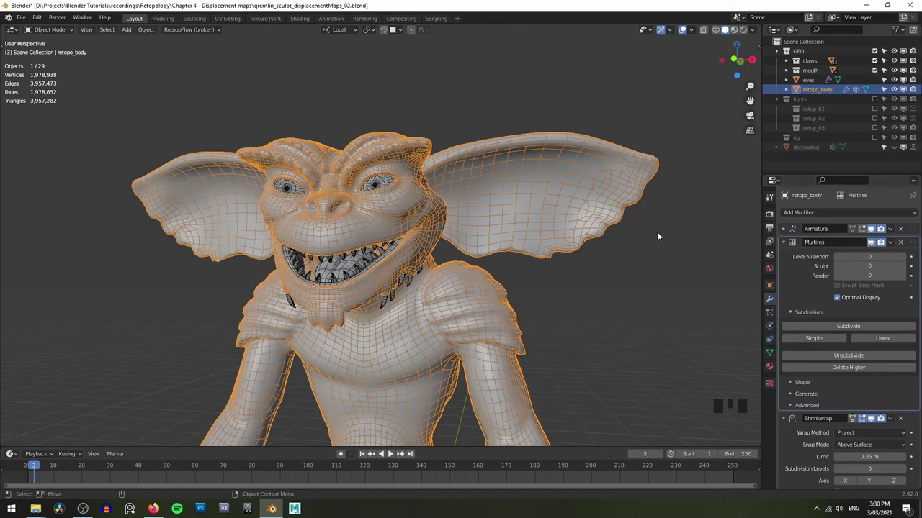
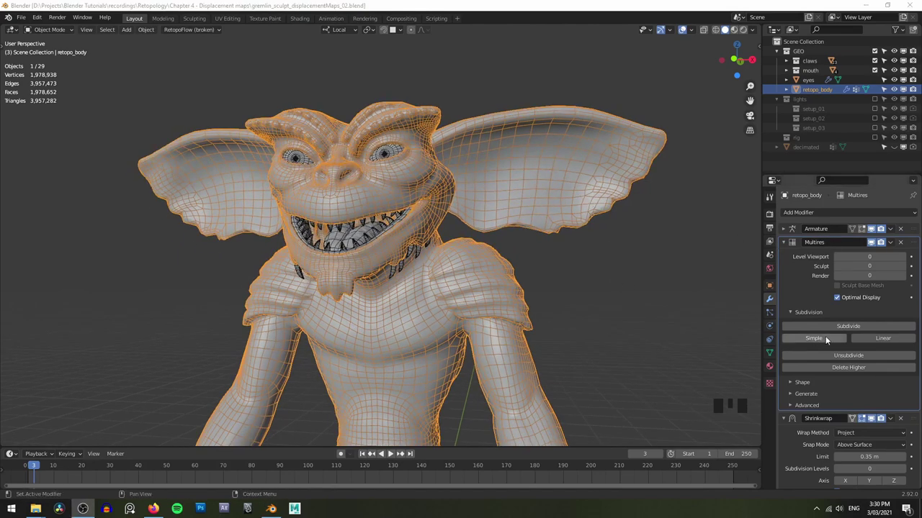
{"action": "left_click_drag", "start_coordinate": [519, 262], "coordinate": [535, 252]}
{"action": "left_click_drag", "start_coordinate": [544, 247], "coordinate": [546, 254]}
{"action": "left_click_drag", "start_coordinate": [547, 255], "coordinate": [827, 280]}
{"action": "scroll", "scroll_direction": "down", "scroll_amount": 3}
{"action": "scroll", "scroll_direction": "down", "scroll_amount": 3}
{"action": "scroll", "scroll_direction": "up", "scroll_amount": 3}
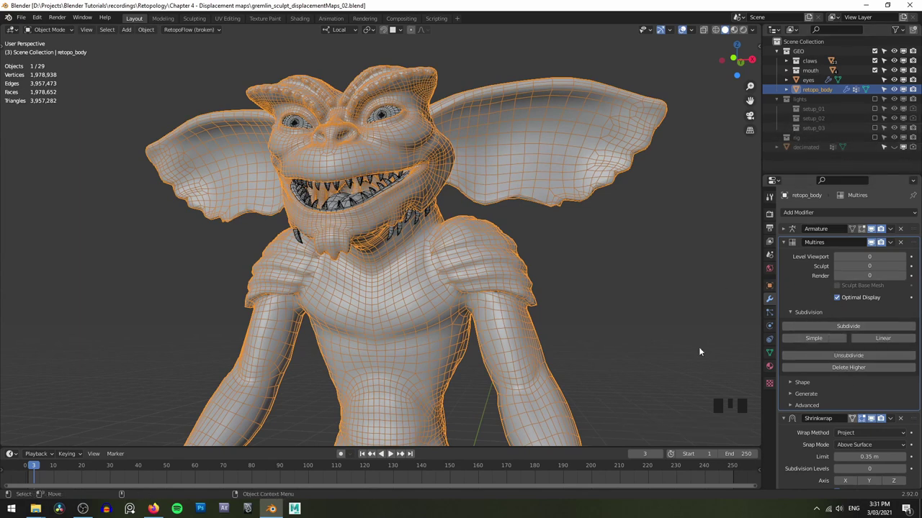
Hide the wireframe overlay and subdivide the body's Multires modifier once to level 1
{"action": "key", "text": "z"}
{"action": "left_click_drag", "start_coordinate": [611, 275], "coordinate": [617, 268]}
{"action": "left_click", "coordinate": [616, 268]}
{"action": "middle_click", "coordinate": [611, 270]}
{"action": "left_click", "coordinate": [606, 235]}
Move in on the face and inspect the smoothed head, mouth, teeth, ears and brow up close
{"action": "left_click_drag", "start_coordinate": [606, 235], "coordinate": [849, 327]}
{"action": "left_click_drag", "start_coordinate": [849, 326], "coordinate": [501, 231]}
{"action": "left_click_drag", "start_coordinate": [501, 232], "coordinate": [473, 246]}
{"action": "left_click_drag", "start_coordinate": [473, 246], "coordinate": [456, 231]}
{"action": "left_click_drag", "start_coordinate": [457, 231], "coordinate": [442, 273]}
{"action": "left_click_drag", "start_coordinate": [442, 273], "coordinate": [493, 267]}
{"action": "scroll", "scroll_direction": "up", "scroll_amount": 3}
{"action": "left_click_drag", "start_coordinate": [517, 252], "coordinate": [400, 248]}
{"action": "scroll", "scroll_direction": "up", "scroll_amount": 3}
{"action": "left_click_drag", "start_coordinate": [517, 285], "coordinate": [519, 282]}
{"action": "scroll", "scroll_direction": "down", "scroll_amount": 3}
{"action": "left_click_drag", "start_coordinate": [352, 254], "coordinate": [457, 252]}
{"action": "left_click_drag", "start_coordinate": [456, 251], "coordinate": [552, 227]}
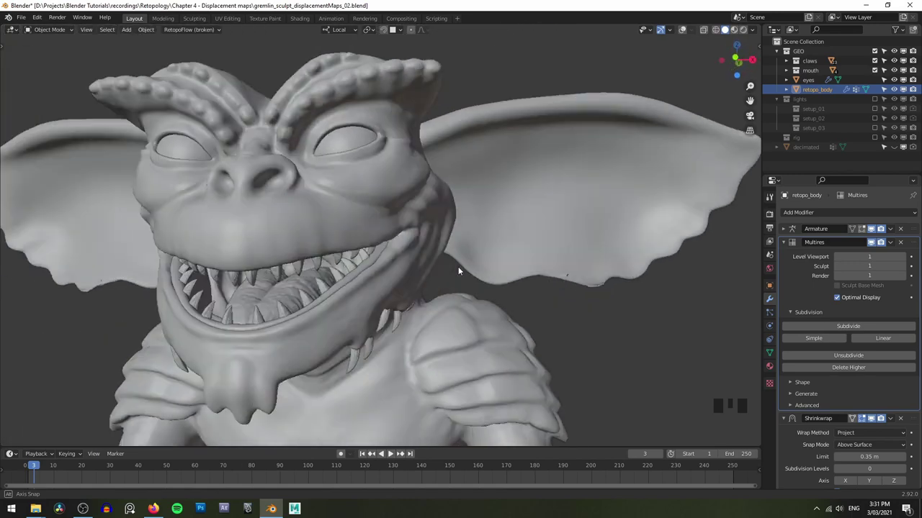
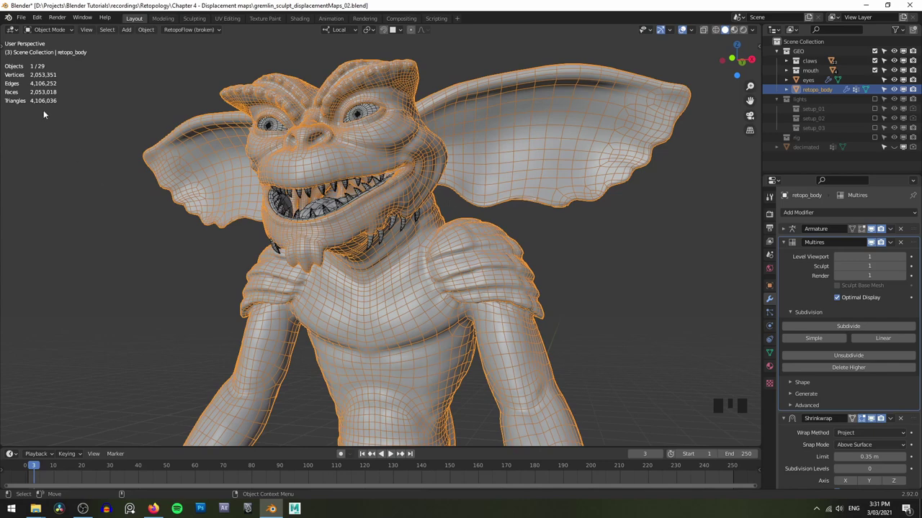
Hide the claws and mouth objects in the Outliner and reframe the gremlin
{"action": "scroll", "scroll_direction": "down", "scroll_amount": 3}
{"action": "left_click_drag", "start_coordinate": [368, 259], "coordinate": [525, 226]}
{"action": "scroll", "scroll_direction": "up", "scroll_amount": 3}
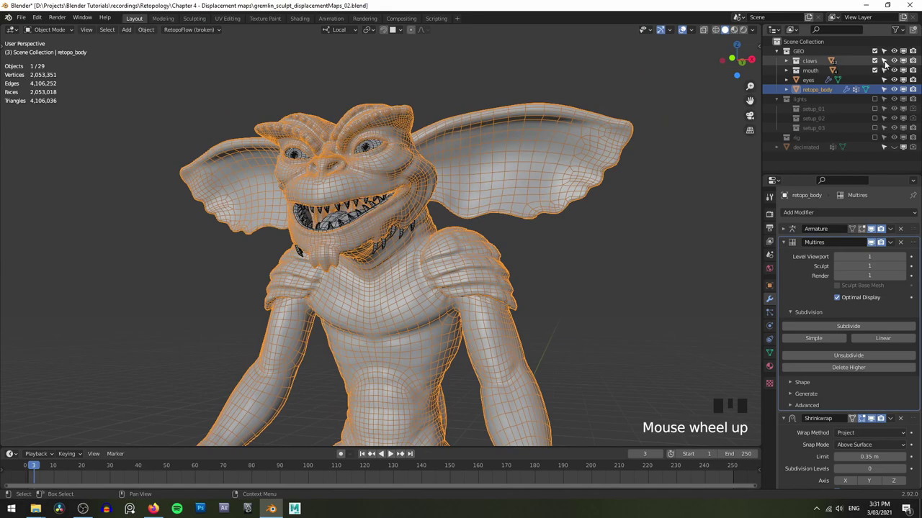
{"action": "left_click", "coordinate": [896, 59]}
{"action": "left_click", "coordinate": [898, 71]}
{"action": "middle_click", "coordinate": [533, 268]}
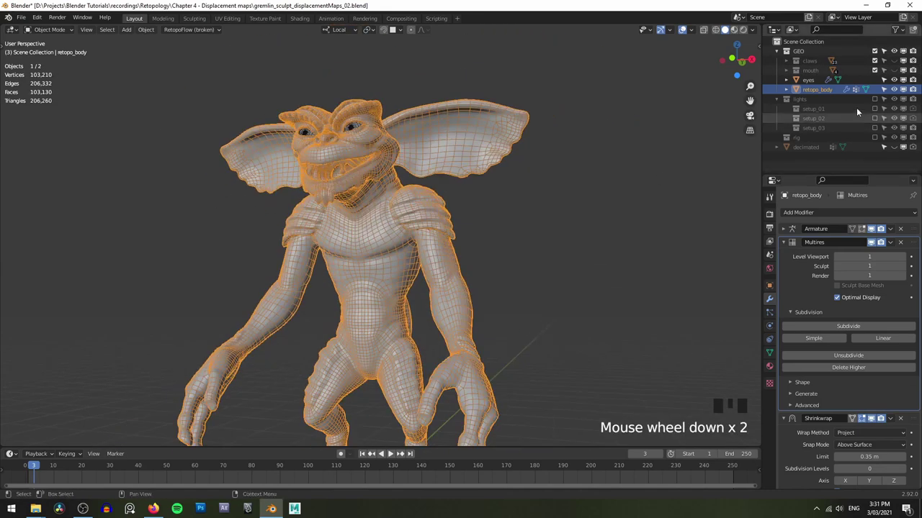
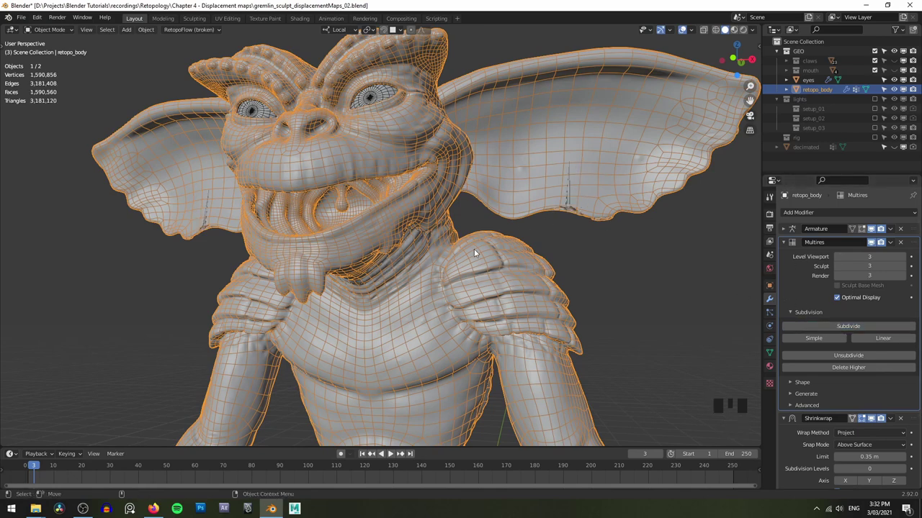
Subdivide the Multires modifier to level 3, reaching about 1.59 million vertices
{"action": "scroll", "scroll_direction": "down", "scroll_amount": 3}
{"action": "scroll", "scroll_direction": "down", "scroll_amount": 3}
{"action": "scroll", "scroll_direction": "up", "scroll_amount": 3}
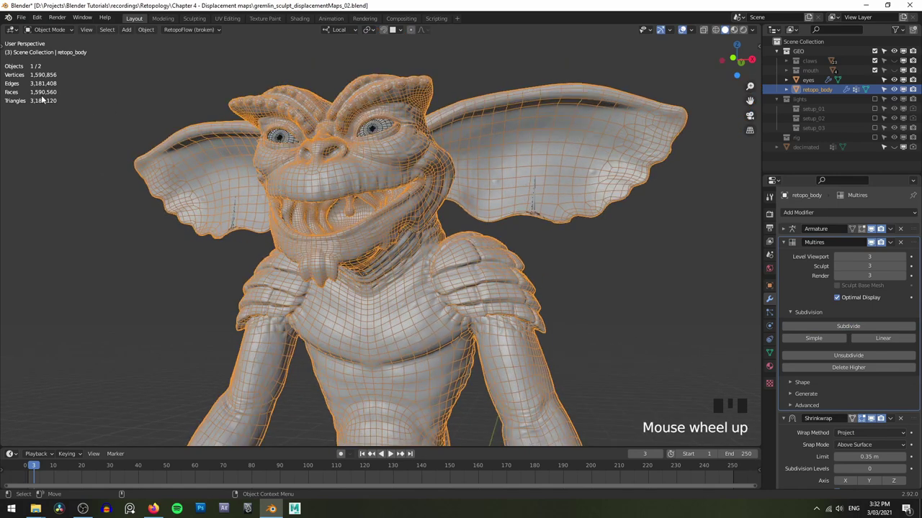
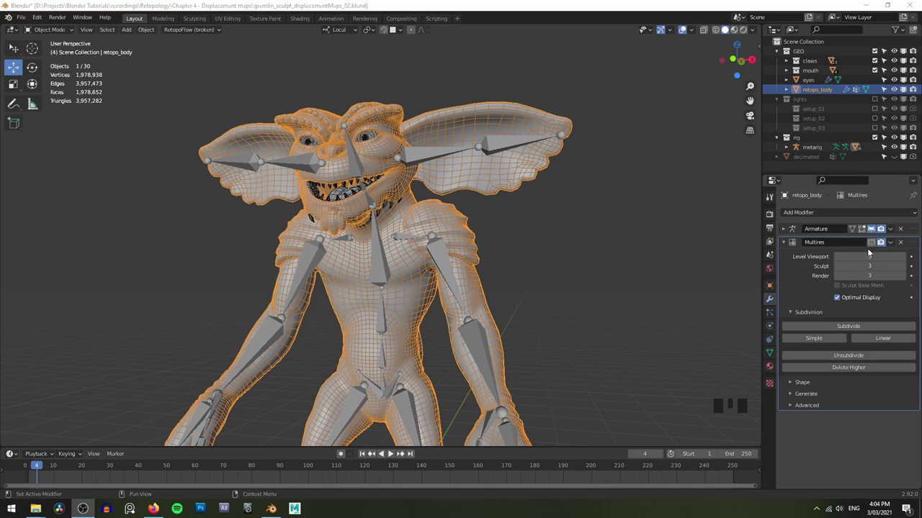
Hide the rig collection from the viewport and reframe the gremlin body for Edit Mode
{"action": "left_click", "coordinate": [851, 112]}
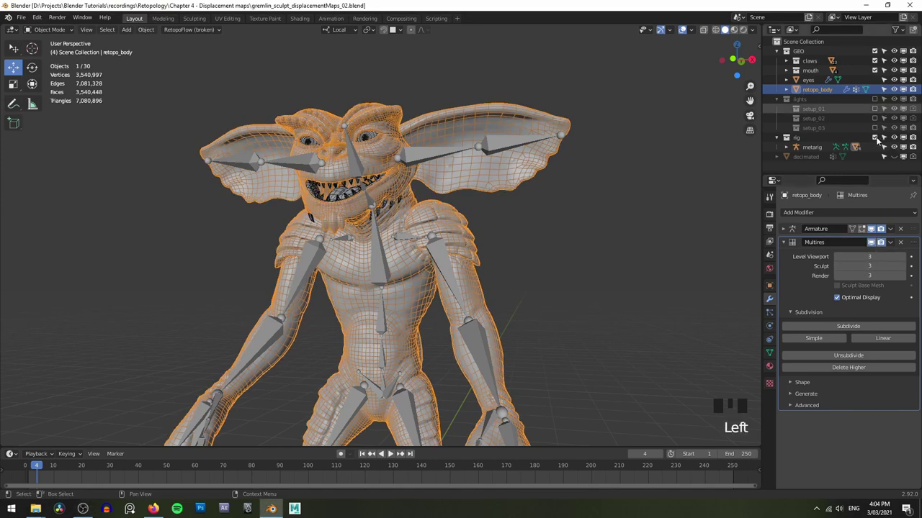
{"action": "left_click", "coordinate": [877, 140]}
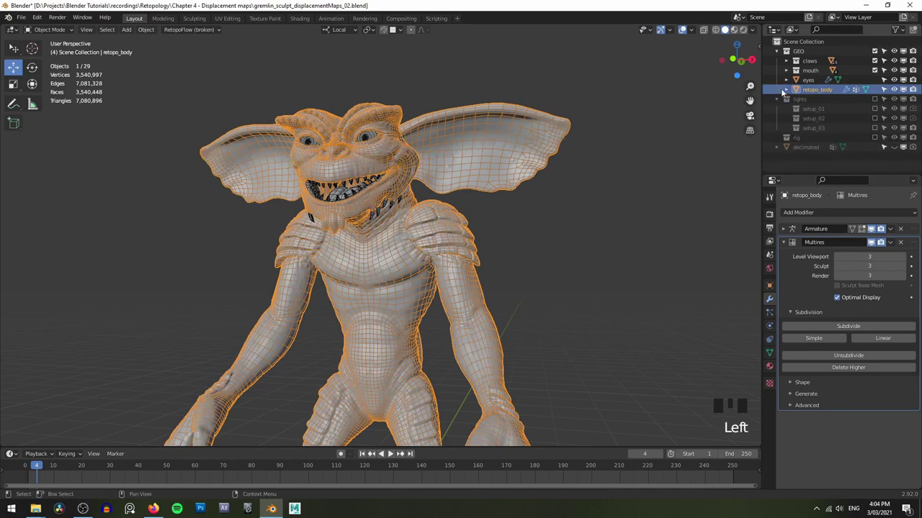
{"action": "left_click_drag", "start_coordinate": [779, 53], "coordinate": [776, 57]}
{"action": "left_click_drag", "start_coordinate": [552, 228], "coordinate": [530, 220]}
{"action": "scroll", "scroll_direction": "up", "scroll_amount": 3}
{"action": "scroll", "scroll_direction": "down", "scroll_amount": 3}
{"action": "left_click_drag", "start_coordinate": [448, 156], "coordinate": [334, 189]}
Enter Edit Mode on the retopo body, revealing its red seam edges along torso, arms and legs
{"action": "key", "text": "Tab"}
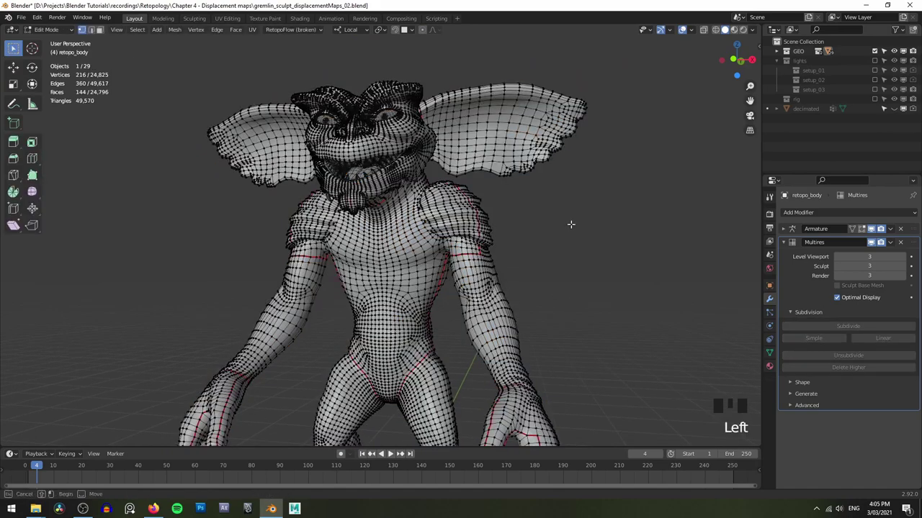
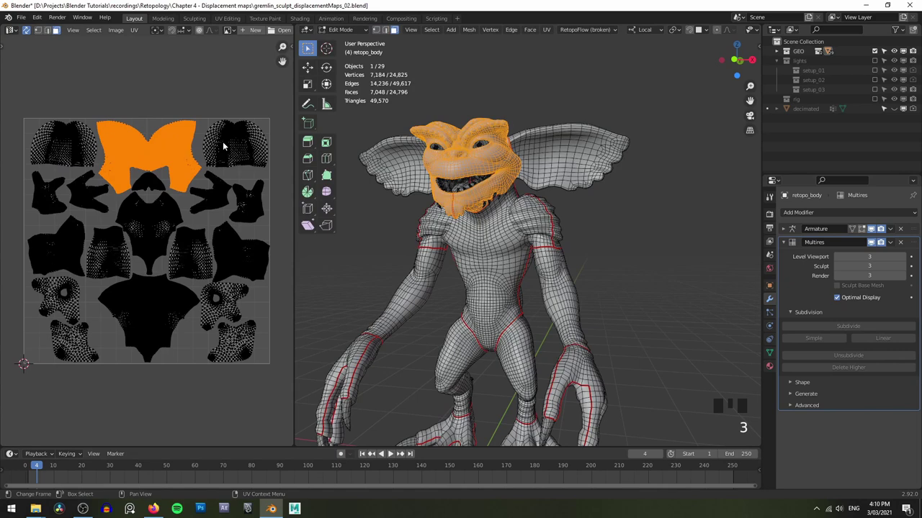
{"action": "key", "text": "l"}
{"action": "key", "text": "l"}
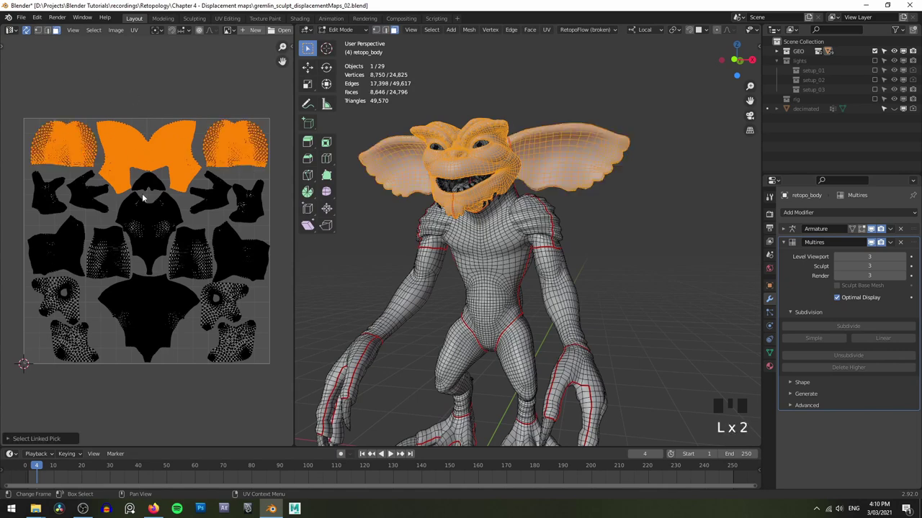
{"action": "key", "text": "l"}
{"action": "key", "text": "l"}
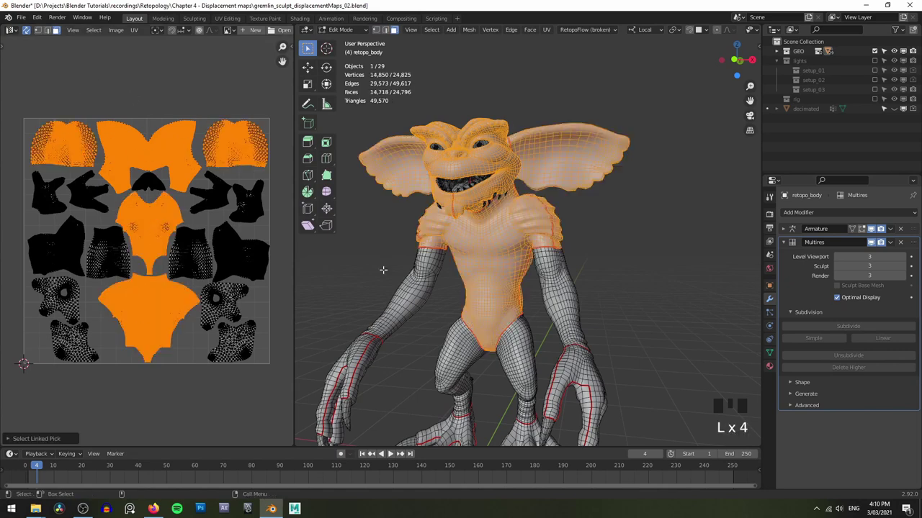
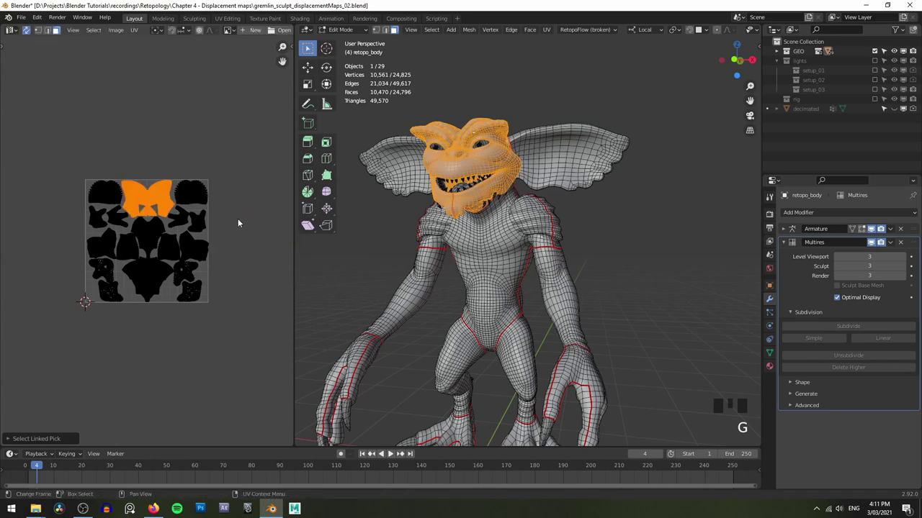
{"action": "left_click", "coordinate": [256, 185]}
{"action": "scroll", "scroll_direction": "up", "scroll_amount": 3}
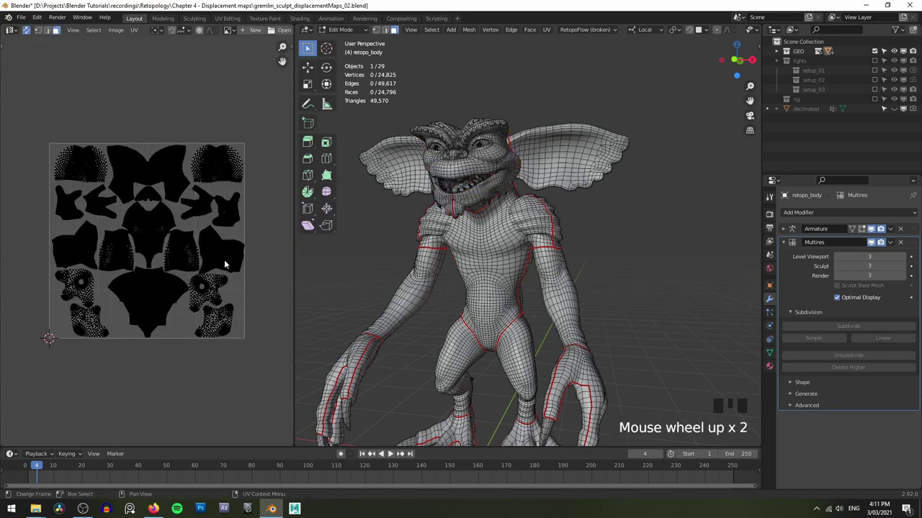
{"action": "key", "text": "l"}
{"action": "key", "text": "l"}
{"action": "key", "text": "l"}
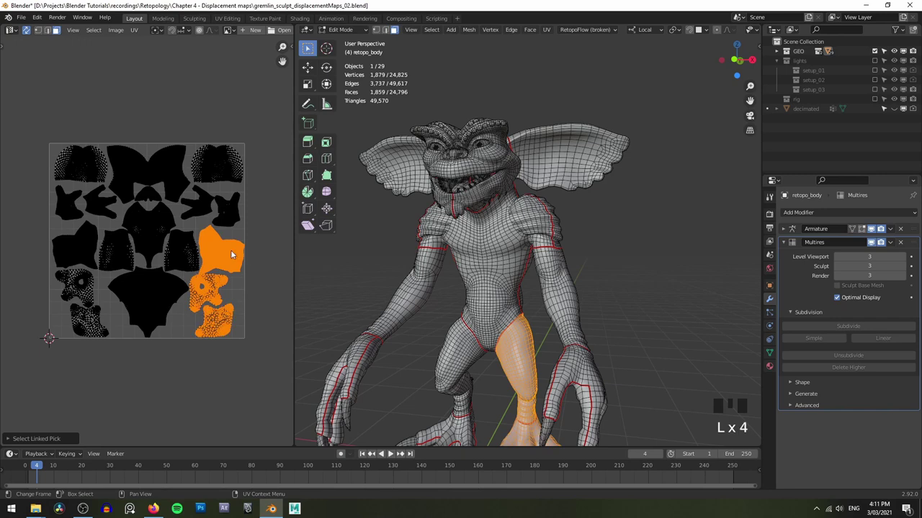
{"action": "key", "text": "g"}
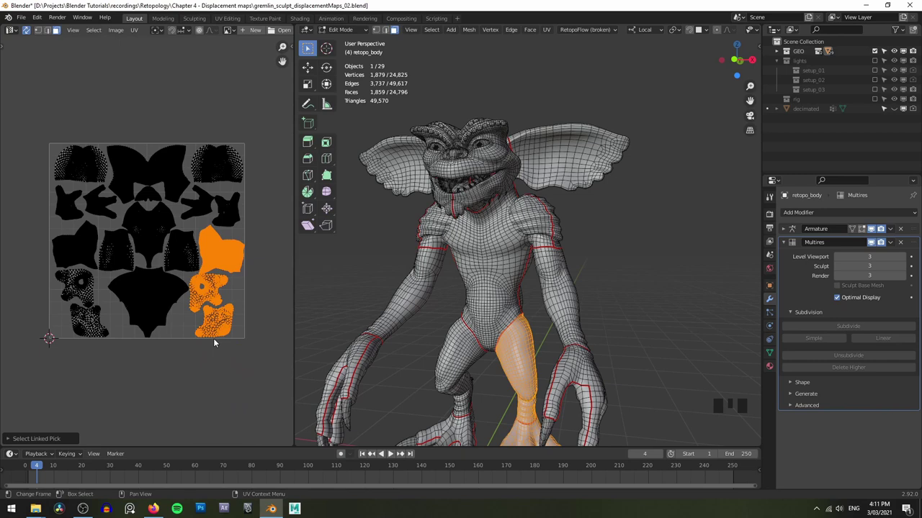
{"action": "left_click", "coordinate": [214, 386]}
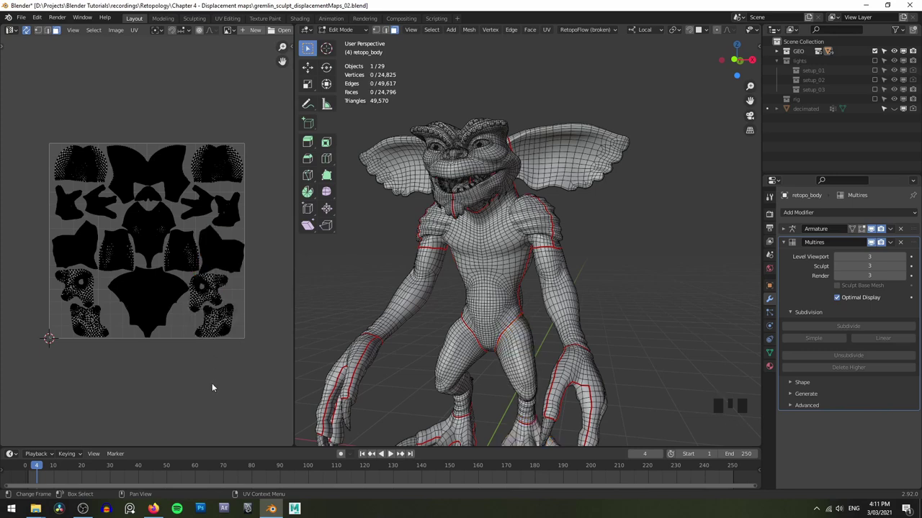
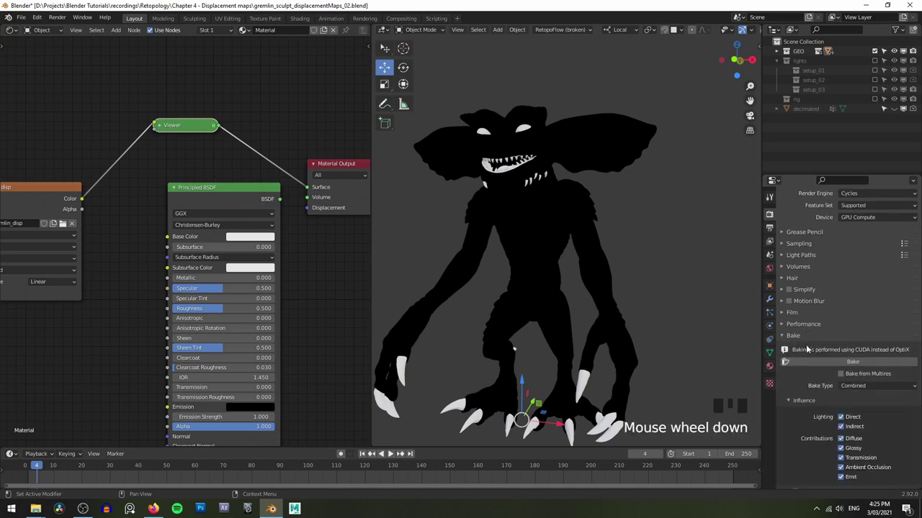
Scroll the Cycles render settings down to the expanded Bake panel
{"action": "scroll", "scroll_direction": "down", "scroll_amount": 3}
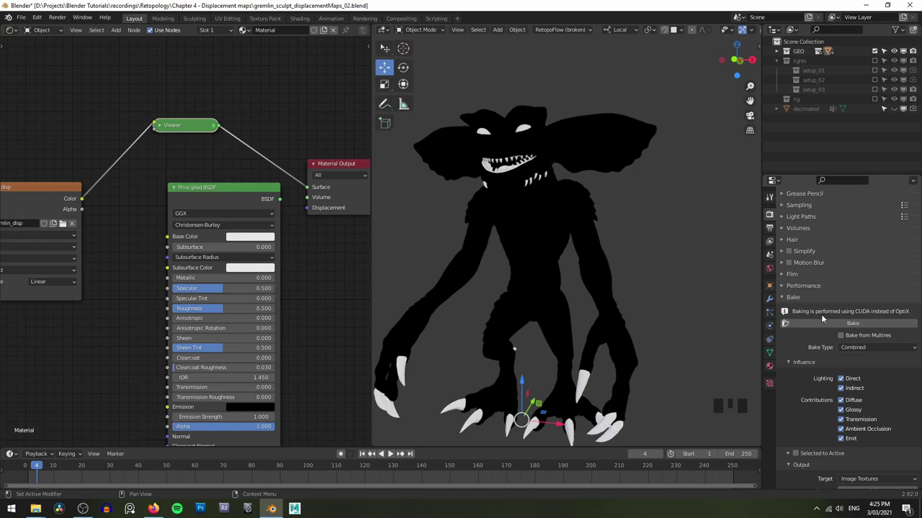
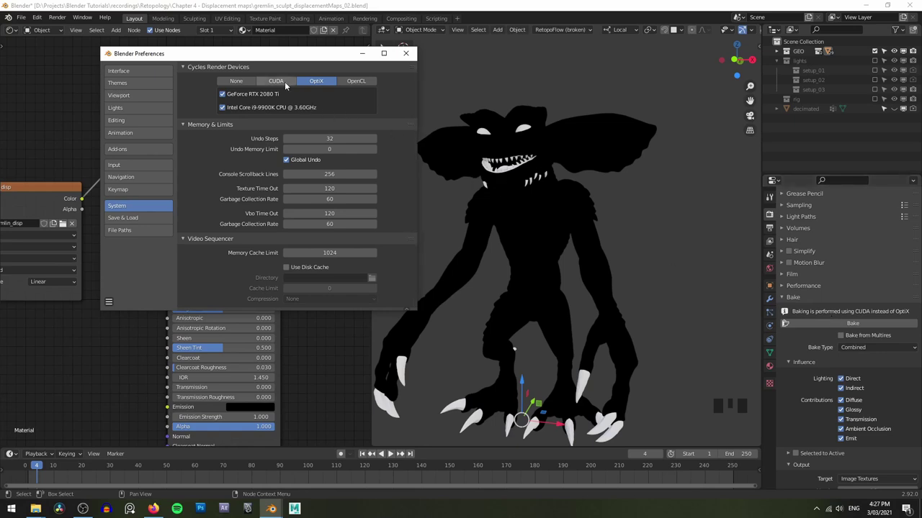
Dismiss the Preferences window, returning to the material nodes and Bake panel
{"action": "left_click_drag", "start_coordinate": [872, 348], "coordinate": [815, 342]}
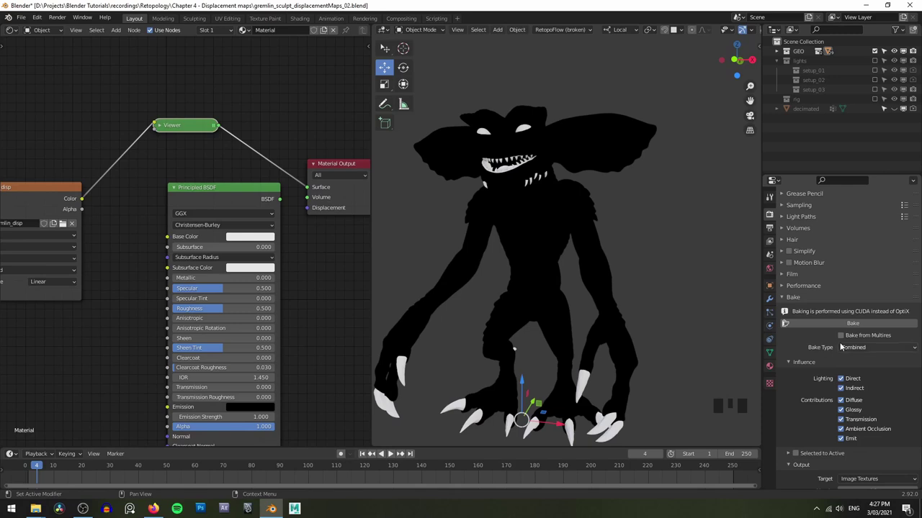
Set the Bake panel to bake Displacement from the Multires modifier and review its margin options
{"action": "left_click", "coordinate": [847, 338]}
{"action": "scroll", "scroll_direction": "down", "scroll_amount": 3}
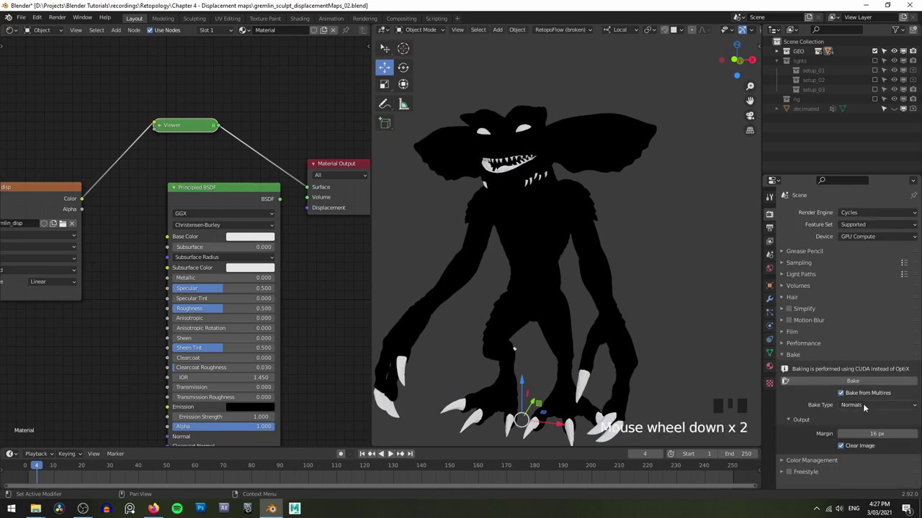
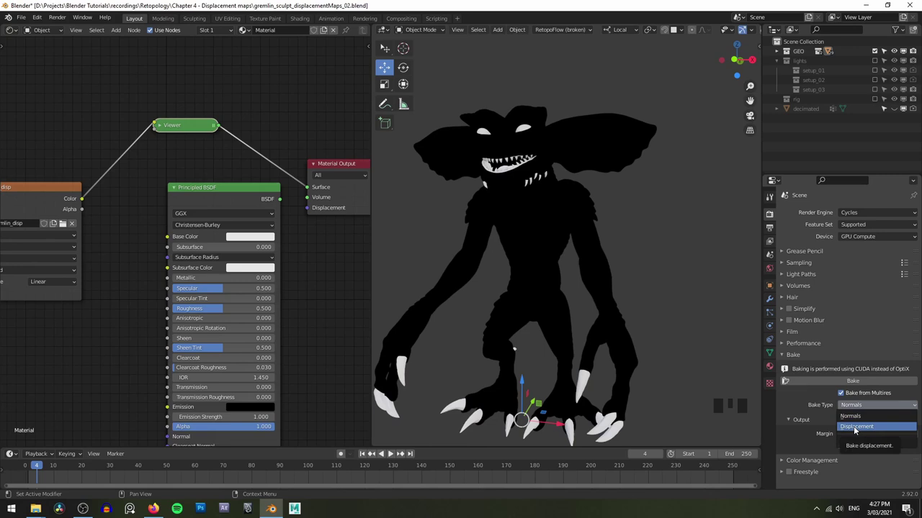
{"action": "scroll", "scroll_direction": "down", "scroll_amount": 3}
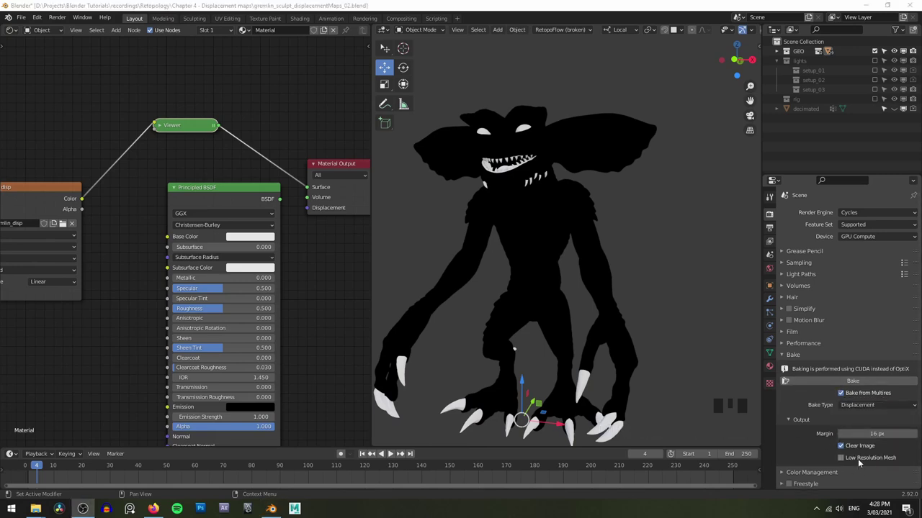
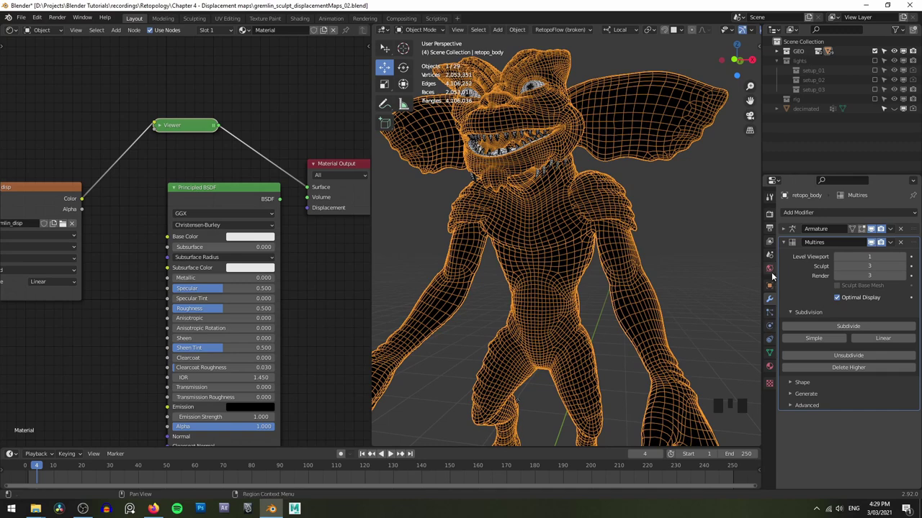
Run the Multires displacement bake and shade the viewport with the baked gremlin_disp map
{"action": "left_click", "coordinate": [774, 217]}
{"action": "scroll", "scroll_direction": "down", "scroll_amount": 3}
{"action": "left_click", "coordinate": [859, 457]}
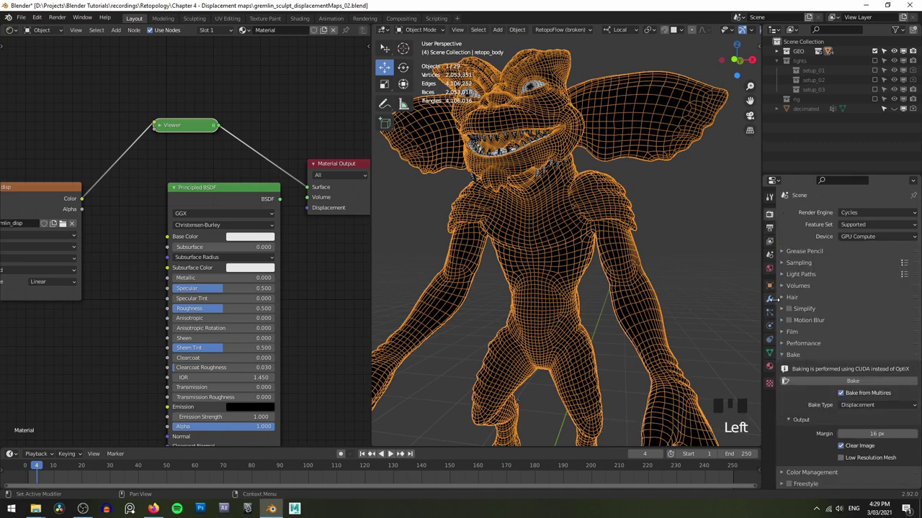
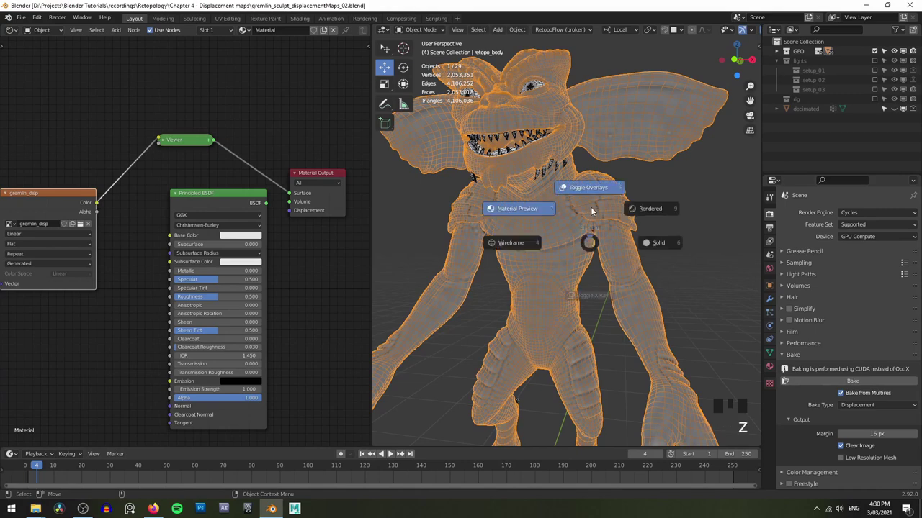
{"action": "left_click_drag", "start_coordinate": [608, 241], "coordinate": [614, 259]}
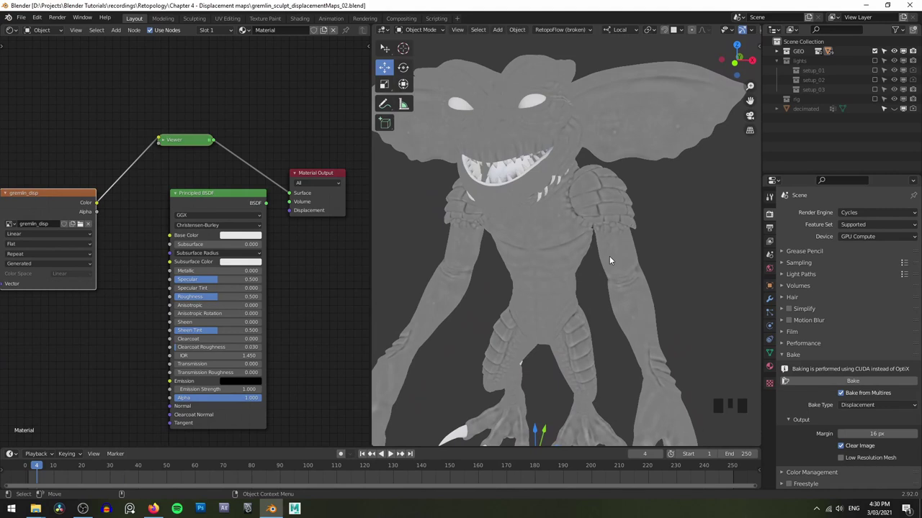
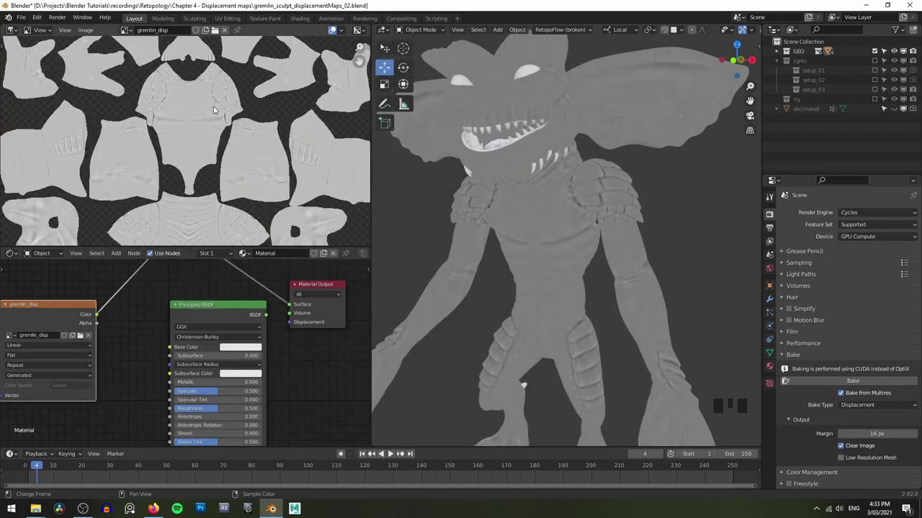
Save the baked gremlin_disp map as half-float OpenEXR and the scene as gremlin_sculpt_displacementMaps_03.blend
{"action": "scroll", "scroll_direction": "down", "scroll_amount": 3}
{"action": "middle_click", "coordinate": [218, 109]}
{"action": "scroll", "scroll_direction": "up", "scroll_amount": 3}
{"action": "scroll", "scroll_direction": "up", "scroll_amount": 3}
{"action": "left_click", "coordinate": [58, 321]}
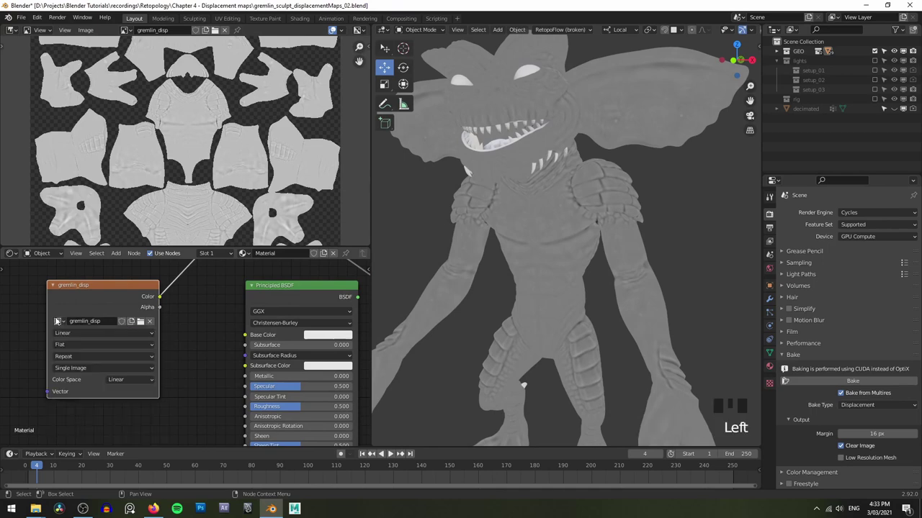
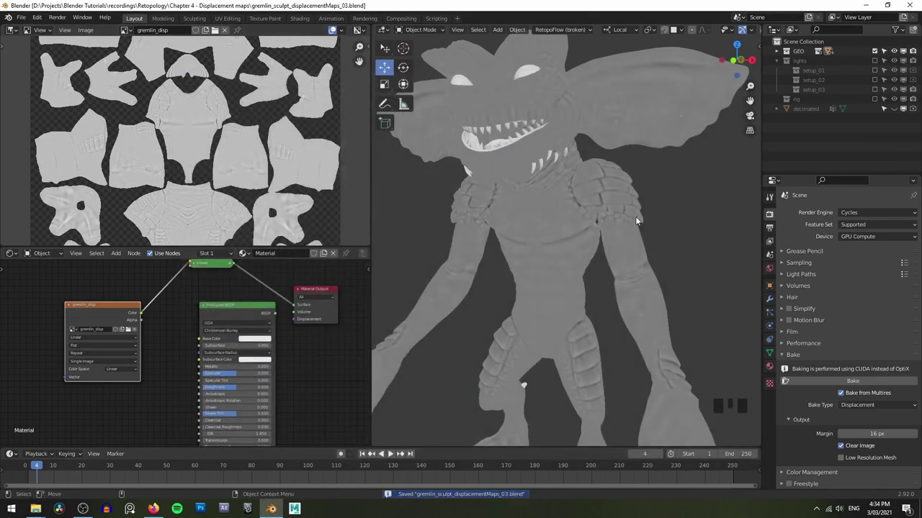
Remove the Multires modifier from the retopo body, leaving only its Armature modifier
{"action": "left_click", "coordinate": [638, 218]}
{"action": "key", "text": "z"}
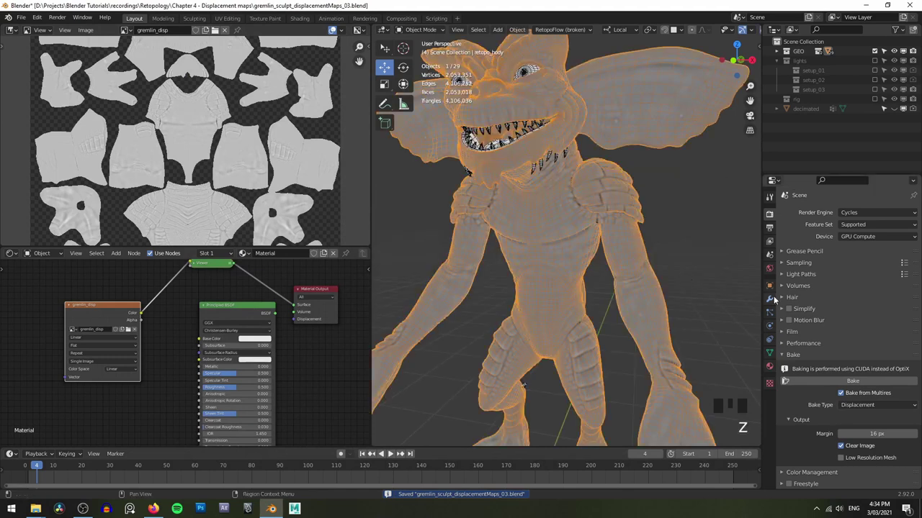
{"action": "left_click", "coordinate": [775, 302]}
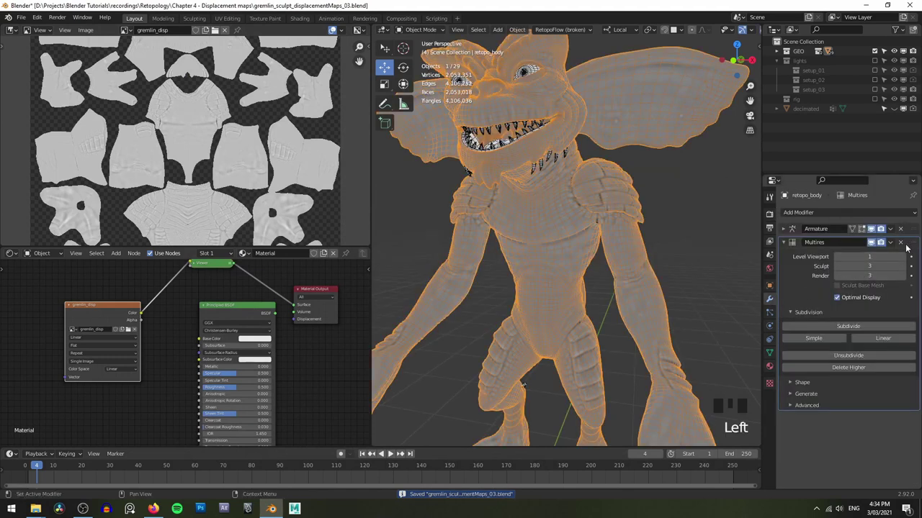
{"action": "left_click", "coordinate": [906, 246]}
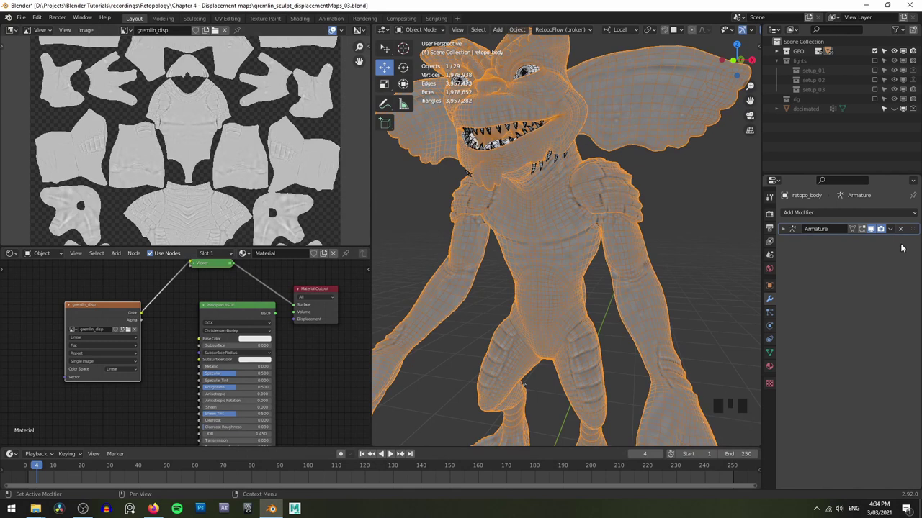
{"action": "scroll", "scroll_direction": "down", "scroll_amount": 3}
{"action": "scroll", "scroll_direction": "up", "scroll_amount": 3}
{"action": "scroll", "scroll_direction": "down", "scroll_amount": 3}
{"action": "scroll", "scroll_direction": "up", "scroll_amount": 3}
{"action": "scroll", "scroll_direction": "down", "scroll_amount": 3}
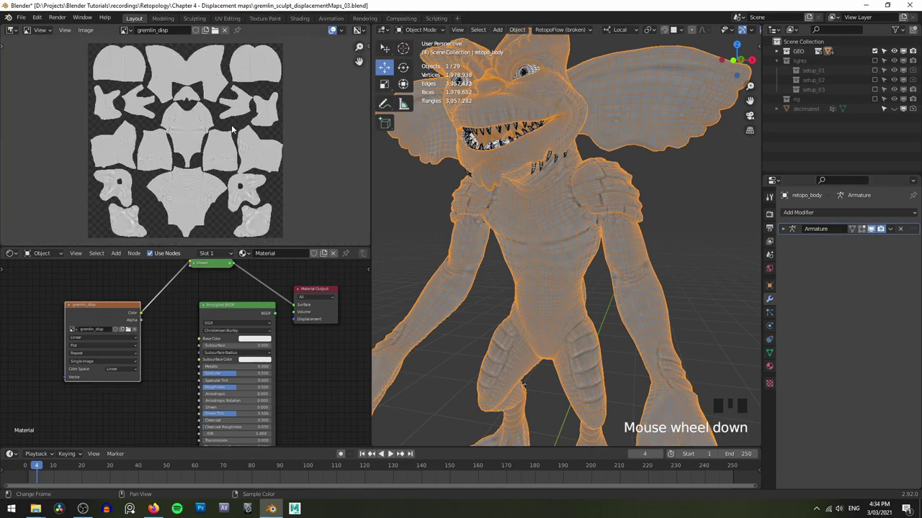
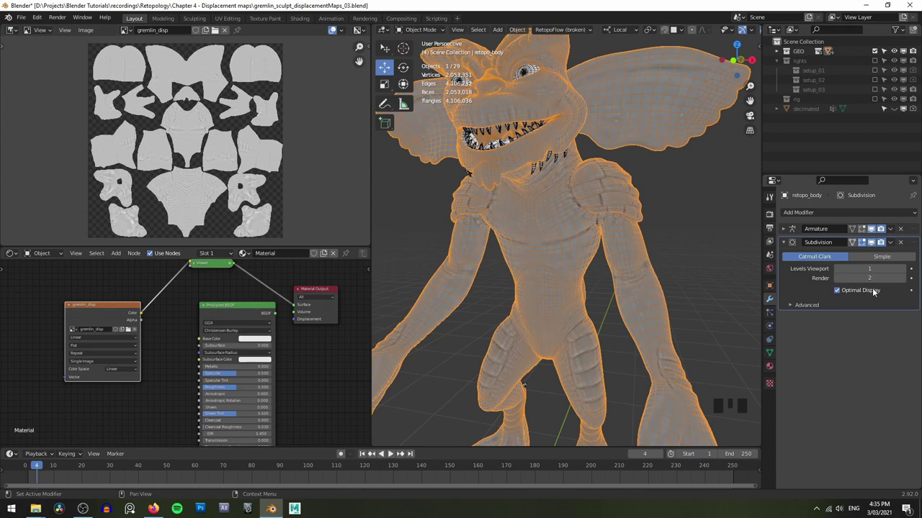
Set the Cycles feature set to Experimental so the Subdivision modifier offers Adaptive Subdivision
{"action": "left_click", "coordinate": [776, 214]}
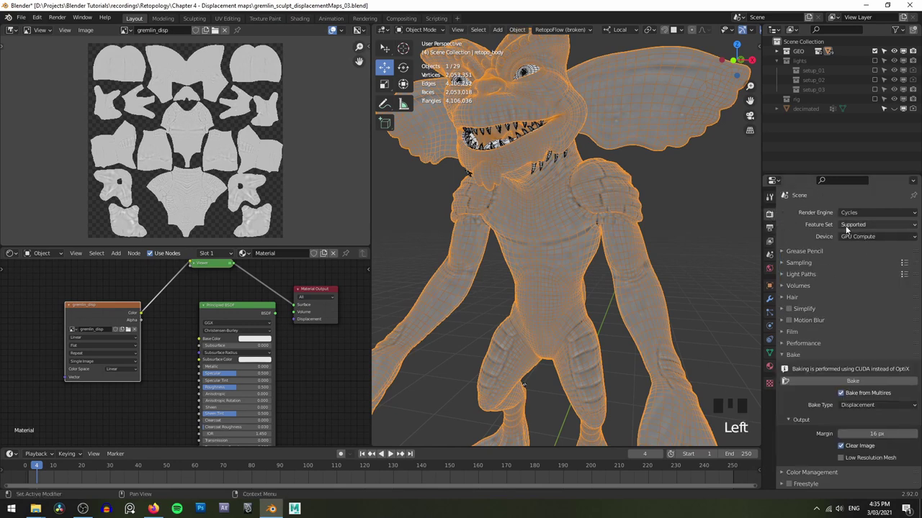
{"action": "left_click_drag", "start_coordinate": [861, 225], "coordinate": [812, 365]}
{"action": "left_click_drag", "start_coordinate": [802, 367], "coordinate": [767, 301]}
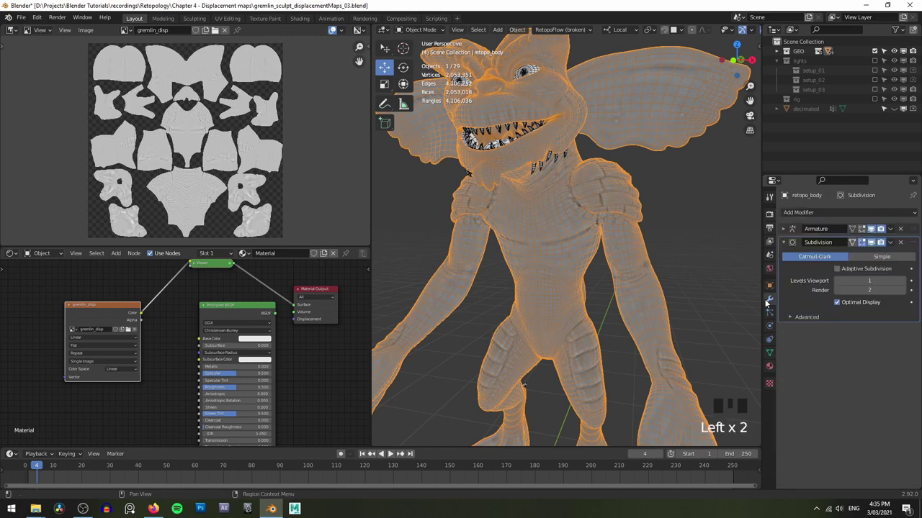
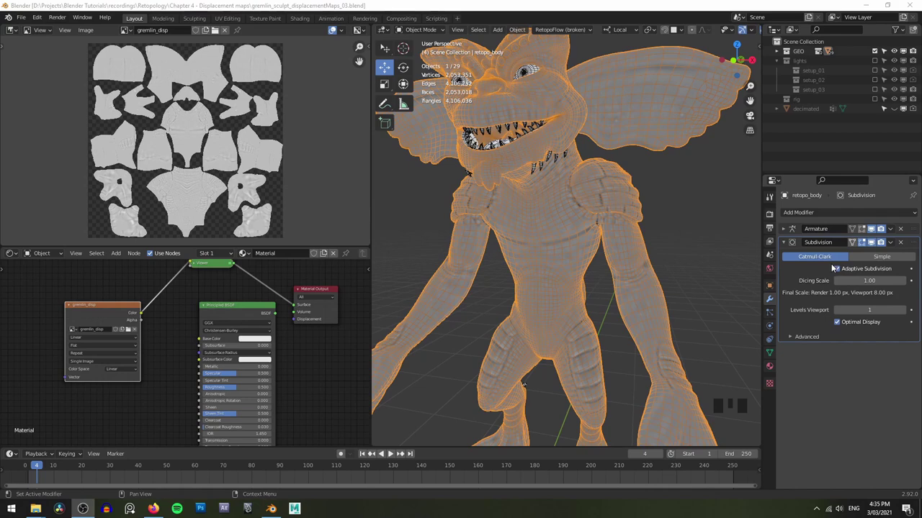
Zoom in and out on the mesh to inspect Adaptive Subdivision at dicing scale 1.00
{"action": "scroll", "scroll_direction": "up", "scroll_amount": 3}
{"action": "scroll", "scroll_direction": "up", "scroll_amount": 3}
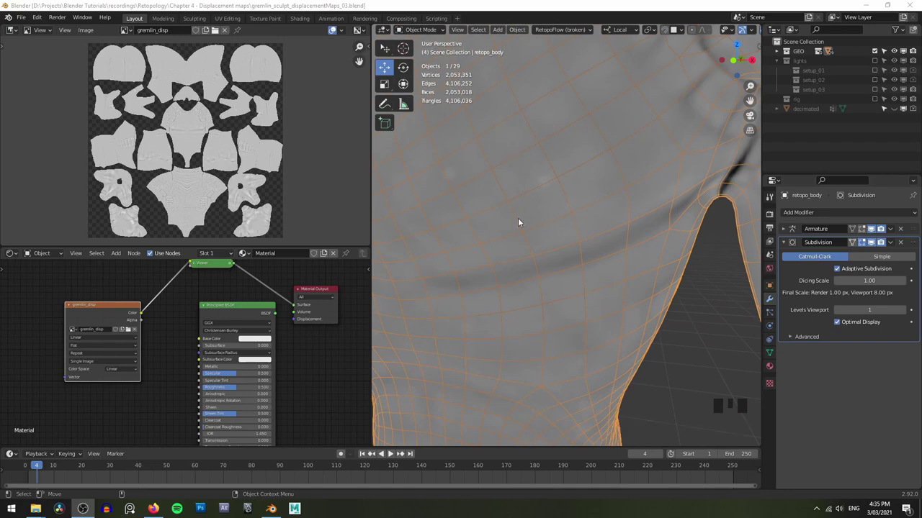
{"action": "scroll", "scroll_direction": "down", "scroll_amount": 3}
{"action": "scroll", "scroll_direction": "down", "scroll_amount": 3}
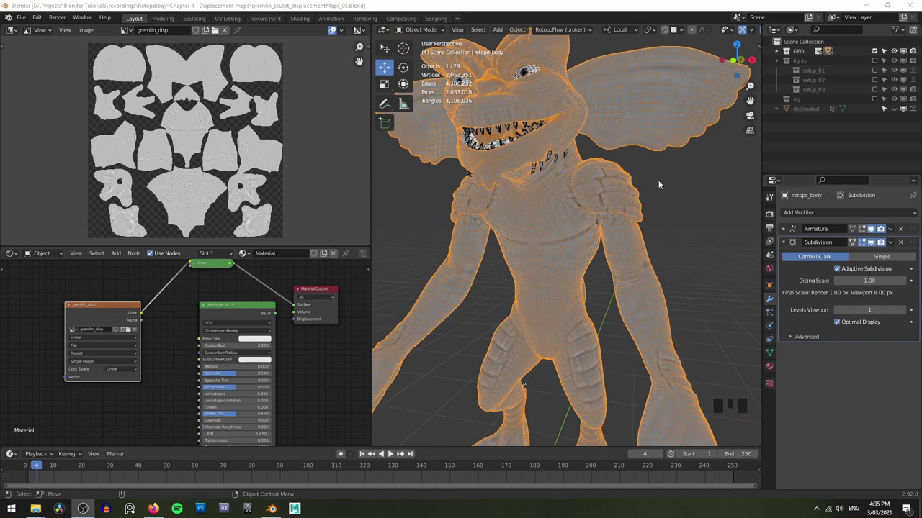
Orbit and zoom around the gremlin body in the 3D viewport
{"action": "scroll", "scroll_direction": "down", "scroll_amount": 3}
{"action": "left_click", "coordinate": [684, 209]}
{"action": "left_click_drag", "start_coordinate": [685, 204], "coordinate": [672, 204]}
{"action": "scroll", "scroll_direction": "up", "scroll_amount": 3}
{"action": "left_click_drag", "start_coordinate": [670, 203], "coordinate": [626, 198]}
{"action": "scroll", "scroll_direction": "up", "scroll_amount": 3}
{"action": "left_click_drag", "start_coordinate": [618, 178], "coordinate": [584, 208]}
{"action": "scroll", "scroll_direction": "down", "scroll_amount": 3}
{"action": "left_click_drag", "start_coordinate": [568, 216], "coordinate": [504, 178]}
{"action": "left_click_drag", "start_coordinate": [504, 179], "coordinate": [547, 222]}
{"action": "left_click_drag", "start_coordinate": [547, 223], "coordinate": [593, 216]}
{"action": "scroll", "scroll_direction": "up", "scroll_amount": 3}
{"action": "left_click_drag", "start_coordinate": [602, 211], "coordinate": [586, 223]}
Switch to Rendered shading and orbit the gremlin's head to inspect the displaced surface detail
{"action": "left_click", "coordinate": [527, 217]}
{"action": "key", "text": "z"}
{"action": "left_click_drag", "start_coordinate": [531, 211], "coordinate": [583, 212]}
{"action": "left_click_drag", "start_coordinate": [582, 212], "coordinate": [626, 194]}
{"action": "left_click_drag", "start_coordinate": [625, 194], "coordinate": [600, 207]}
{"action": "left_click_drag", "start_coordinate": [600, 208], "coordinate": [592, 182]}
{"action": "left_click_drag", "start_coordinate": [592, 183], "coordinate": [599, 216]}
{"action": "left_click", "coordinate": [599, 216]}
{"action": "right_click", "coordinate": [604, 213]}
{"action": "scroll", "scroll_direction": "down", "scroll_amount": 3}
{"action": "left_click_drag", "start_coordinate": [610, 217], "coordinate": [584, 216]}
Maximize the Shader Editor over the image editor so the node graph fills the left side
{"action": "left_click_drag", "start_coordinate": [529, 297], "coordinate": [613, 327]}
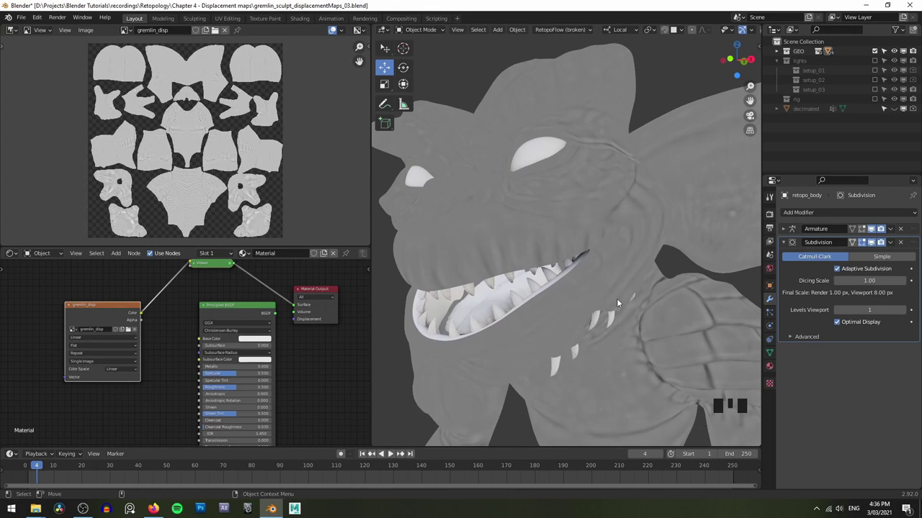
{"action": "scroll", "scroll_direction": "down", "scroll_amount": 3}
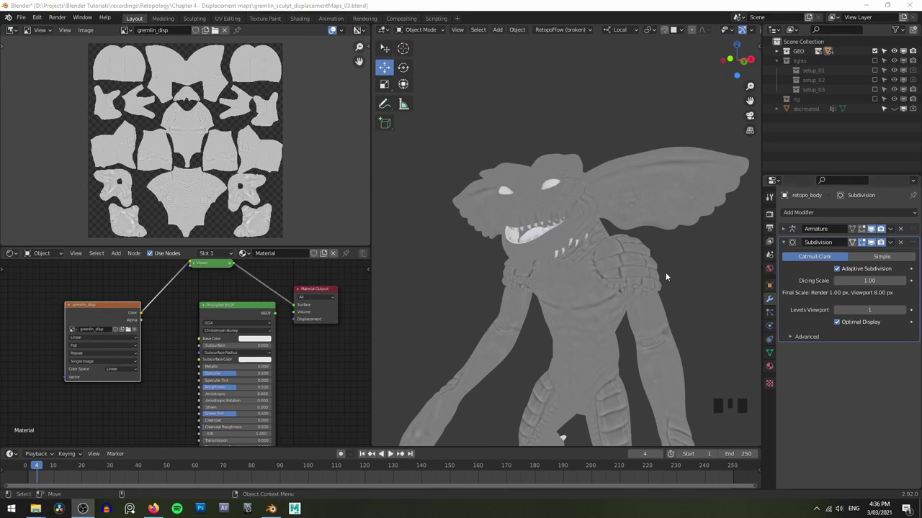
{"action": "scroll", "scroll_direction": "up", "scroll_amount": 3}
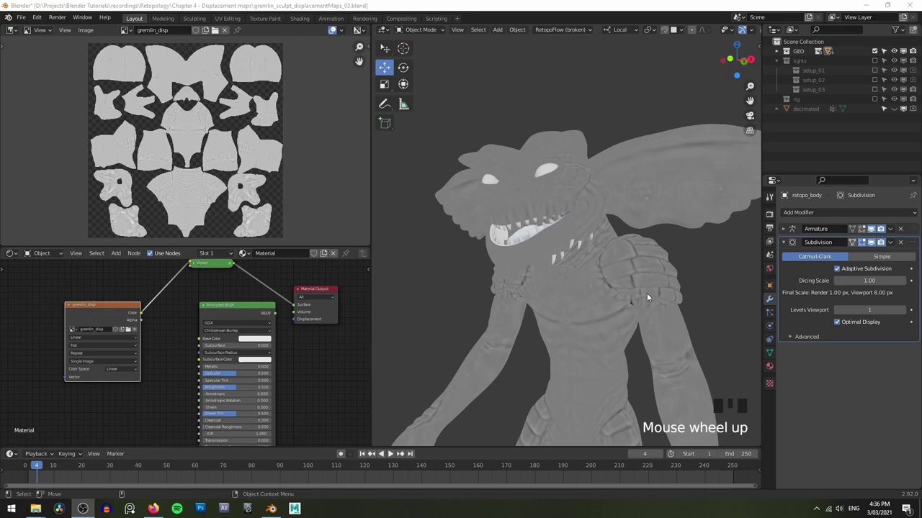
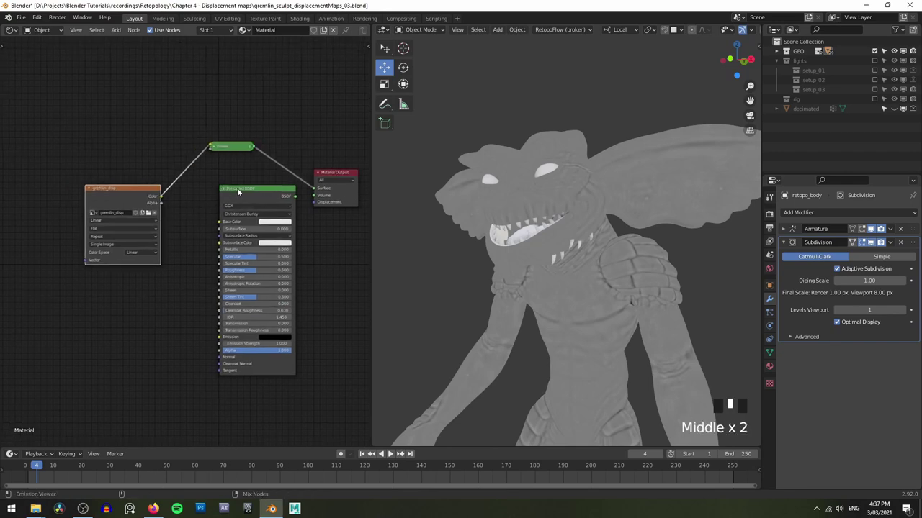
Remove the Viewer node so Principled BSDF feeds the Material Output, and make room in the graph
{"action": "left_click", "coordinate": [239, 190]}
{"action": "left_click", "coordinate": [236, 194]}
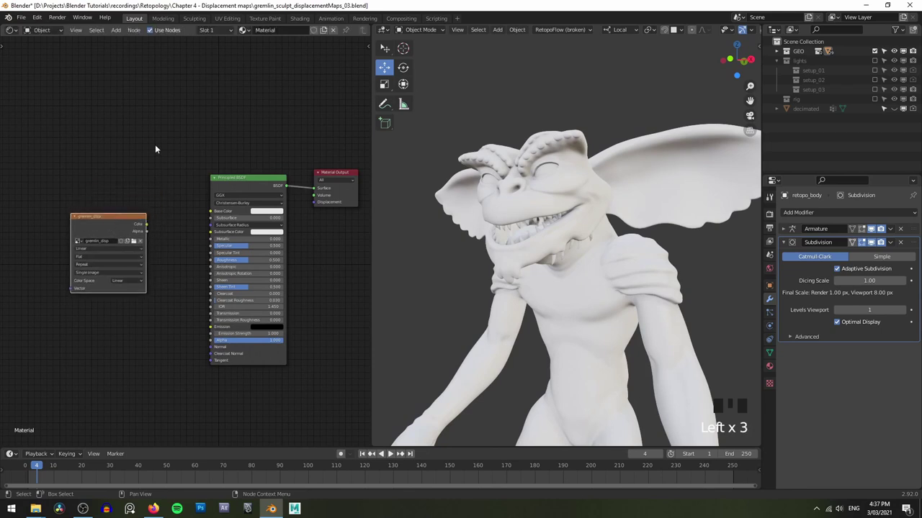
{"action": "left_click_drag", "start_coordinate": [220, 181], "coordinate": [220, 181]}
{"action": "left_click_drag", "start_coordinate": [253, 182], "coordinate": [111, 223]}
{"action": "middle_click", "coordinate": [256, 204]}
{"action": "scroll", "scroll_direction": "up", "scroll_amount": 3}
Add a Displacement node beside gremlin_disp and start linking its Color to Height
{"action": "key", "text": "shift+a"}
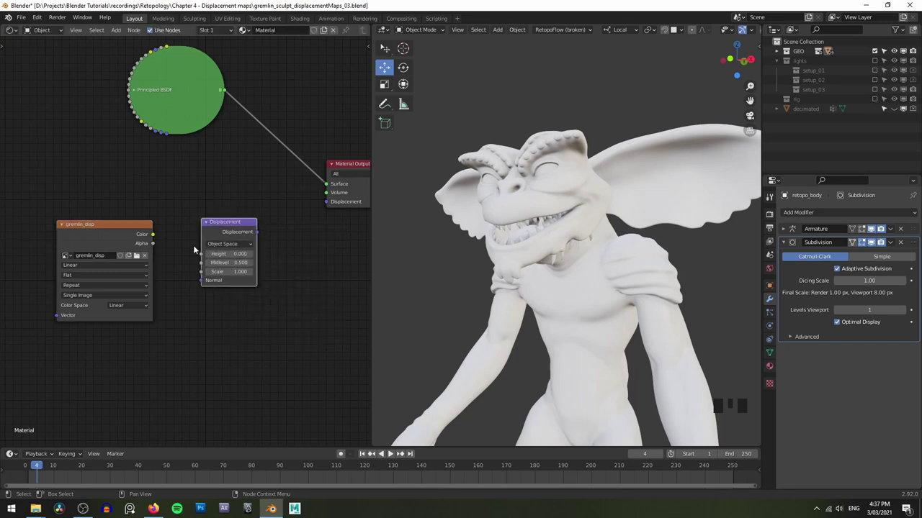
{"action": "scroll", "scroll_direction": "up", "scroll_amount": 3}
{"action": "middle_click", "coordinate": [168, 208]}
{"action": "scroll", "scroll_direction": "up", "scroll_amount": 3}
{"action": "left_click_drag", "start_coordinate": [163, 215], "coordinate": [171, 226]}
{"action": "left_click", "coordinate": [171, 227]}
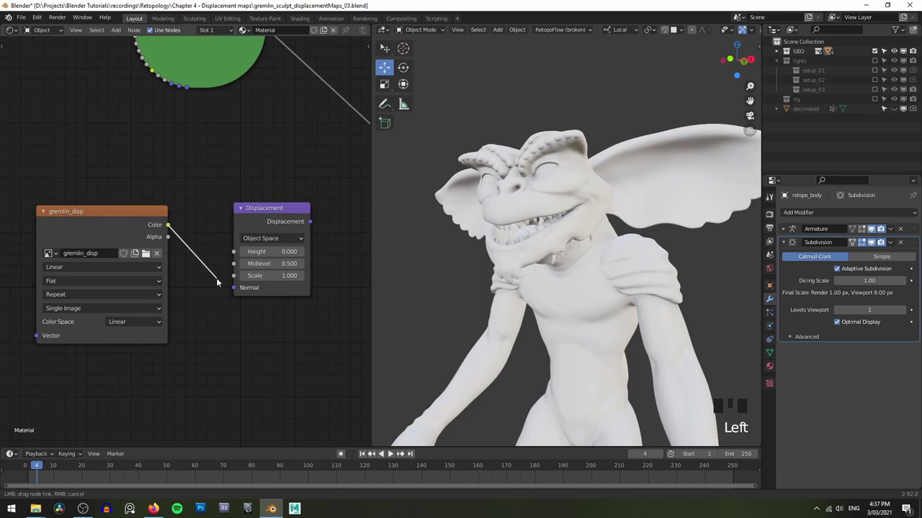
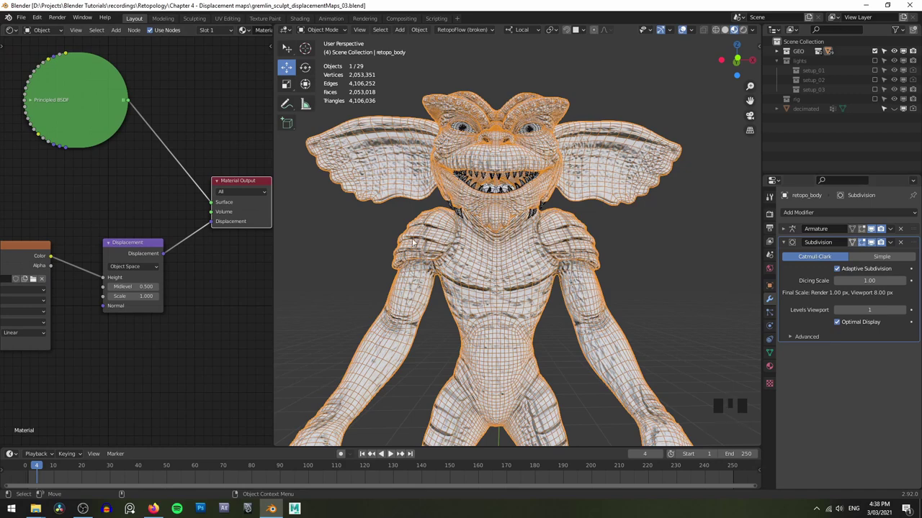
Show the body's Material Properties and scroll down to its Settings
{"action": "left_click_drag", "start_coordinate": [625, 197], "coordinate": [770, 369]}
{"action": "left_click", "coordinate": [770, 369]}
{"action": "scroll", "scroll_direction": "down", "scroll_amount": 3}
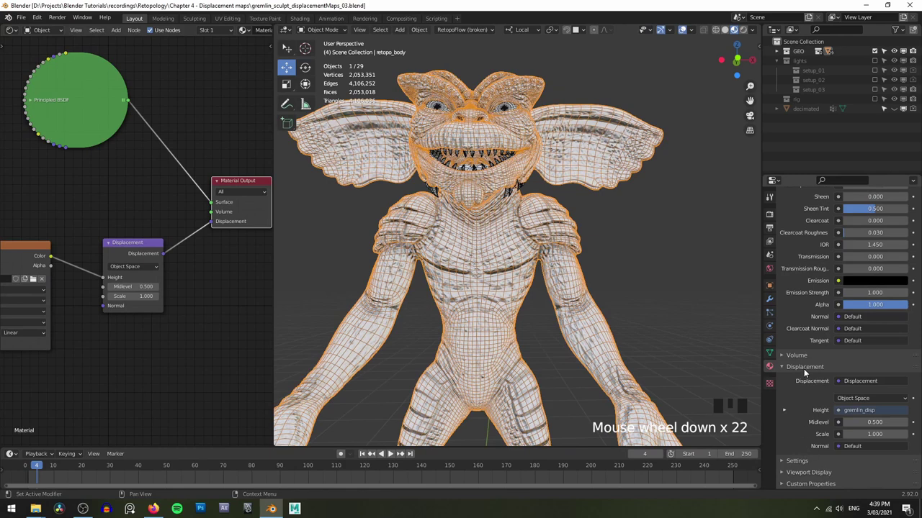
{"action": "left_click_drag", "start_coordinate": [806, 370], "coordinate": [820, 289]}
{"action": "scroll", "scroll_direction": "down", "scroll_amount": 3}
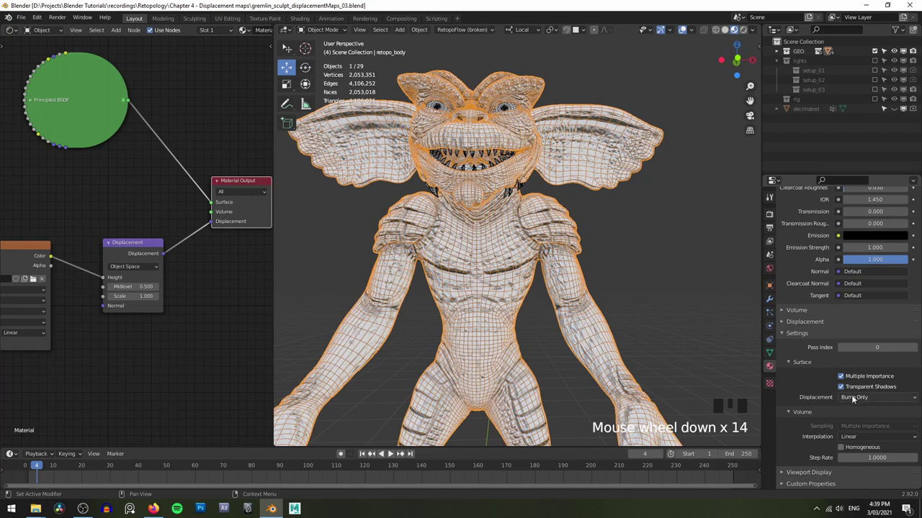
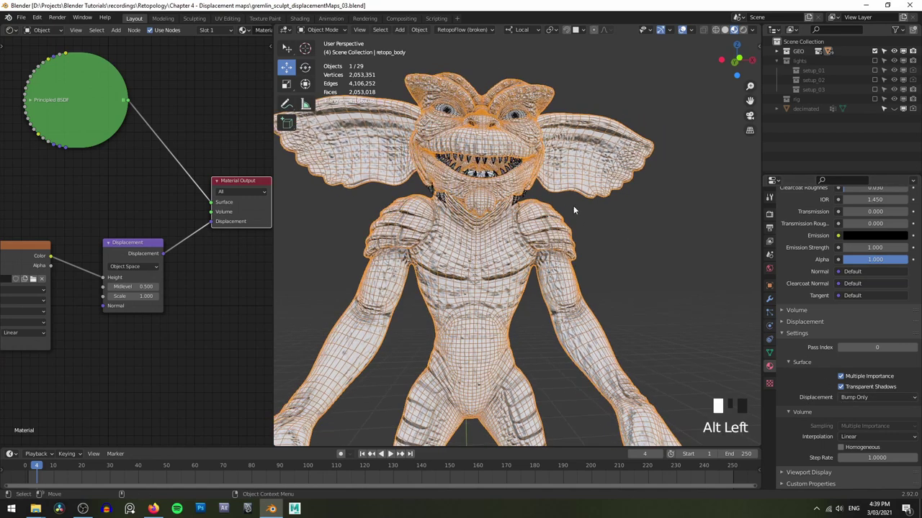
Switch the viewport to live Rendered preview and move in close to the gremlin's face
{"action": "key", "text": "z"}
{"action": "key", "text": "z"}
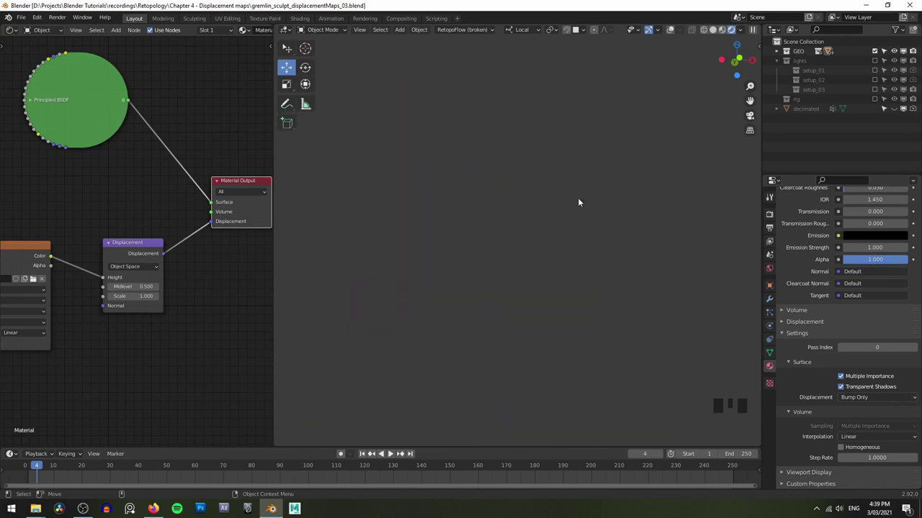
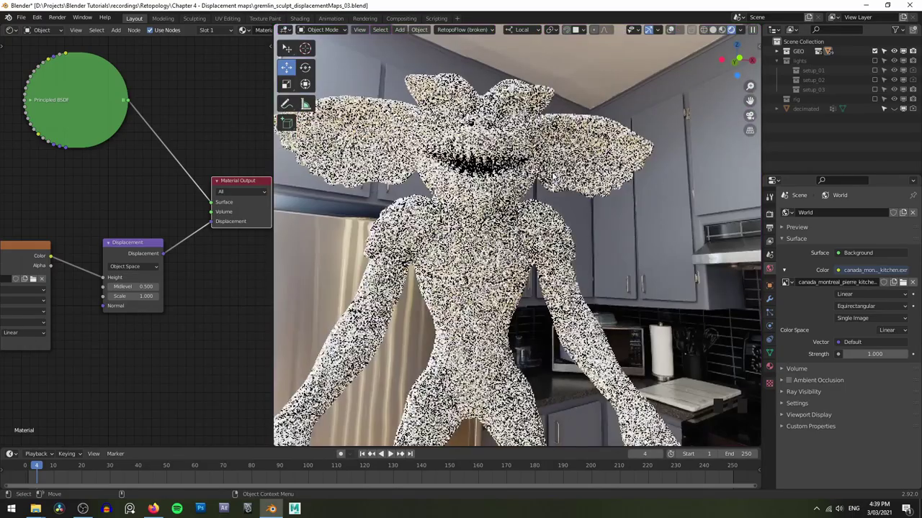
{"action": "left_click_drag", "start_coordinate": [517, 188], "coordinate": [534, 205]}
{"action": "left_click", "coordinate": [535, 205]}
{"action": "middle_click", "coordinate": [591, 192]}
{"action": "scroll", "scroll_direction": "up", "scroll_amount": 3}
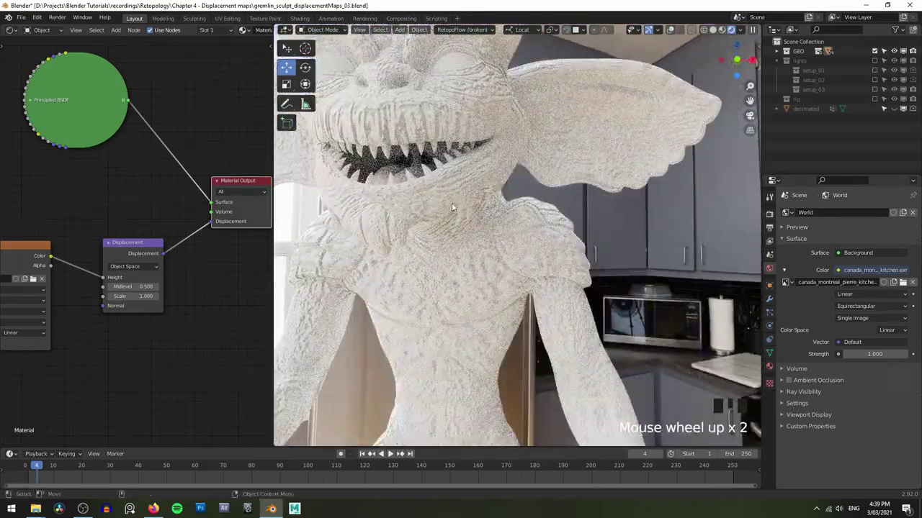
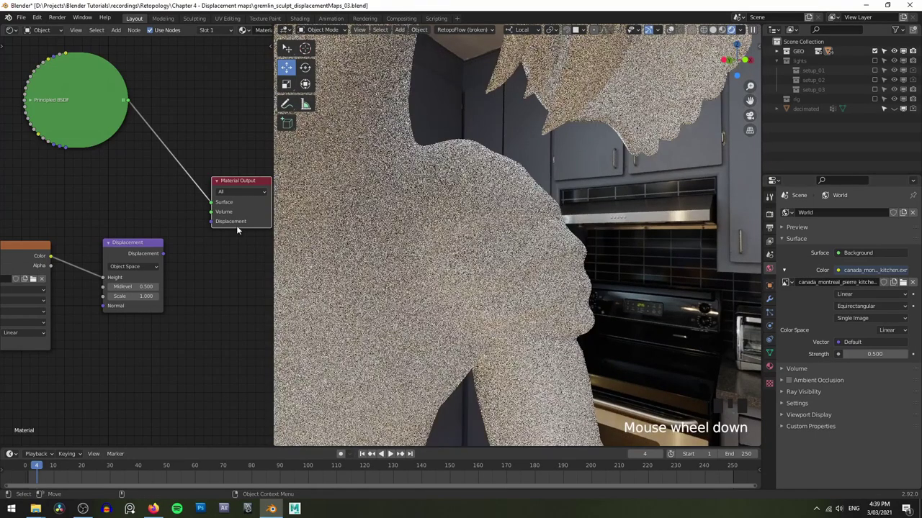
Set the material's Displacement method to Displacement and Bump
{"action": "left_click_drag", "start_coordinate": [170, 252], "coordinate": [177, 247]}
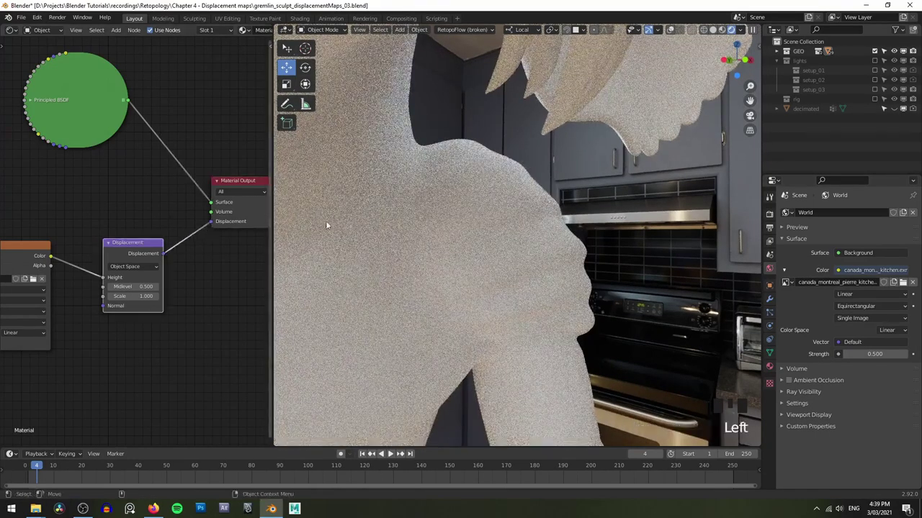
{"action": "left_click", "coordinate": [769, 368]}
{"action": "scroll", "scroll_direction": "down", "scroll_amount": 3}
{"action": "left_click_drag", "start_coordinate": [872, 401], "coordinate": [879, 430]}
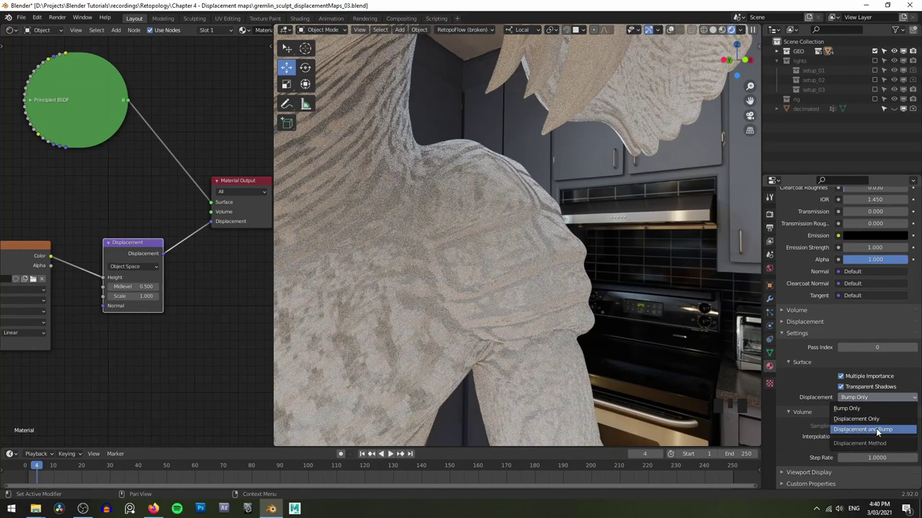
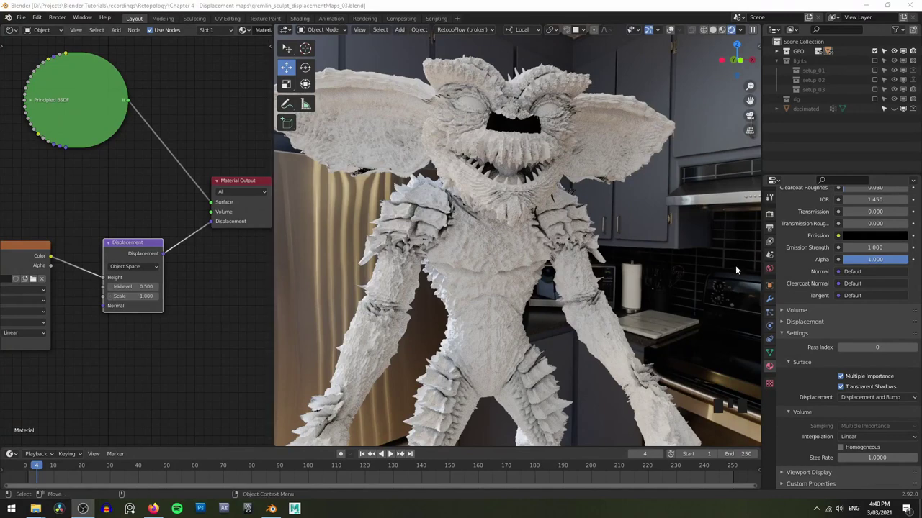
Set the Cycles viewport to 64 samples with adaptive sampling and OptiX denoising
{"action": "left_click", "coordinate": [773, 216]}
{"action": "left_click_drag", "start_coordinate": [796, 264], "coordinate": [794, 305]}
{"action": "left_click_drag", "start_coordinate": [797, 304], "coordinate": [806, 301]}
{"action": "left_click_drag", "start_coordinate": [789, 304], "coordinate": [845, 340]}
{"action": "left_click_drag", "start_coordinate": [863, 341], "coordinate": [848, 338]}
{"action": "left_click_drag", "start_coordinate": [867, 339], "coordinate": [847, 327]}
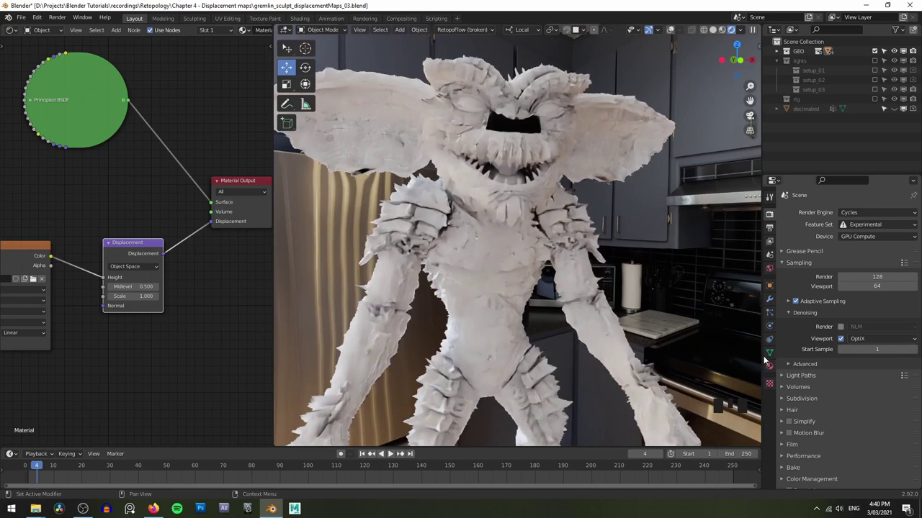
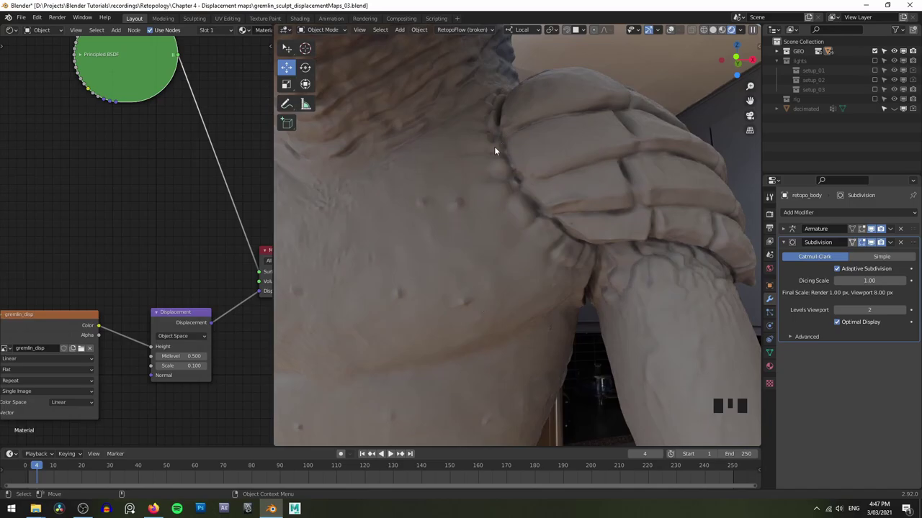
Pull back to the whole gremlin and keep GPU Compute as the Cycles render device
{"action": "left_click_drag", "start_coordinate": [582, 320], "coordinate": [585, 316]}
{"action": "scroll", "scroll_direction": "down", "scroll_amount": 3}
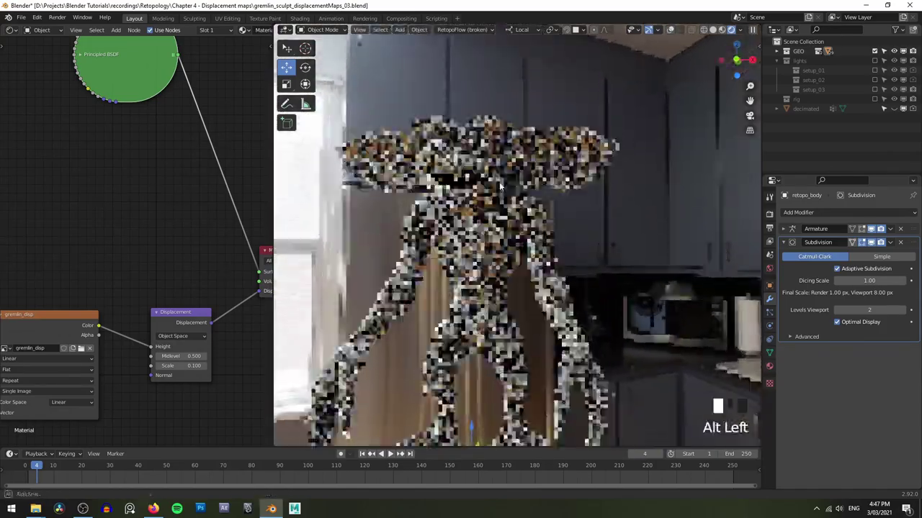
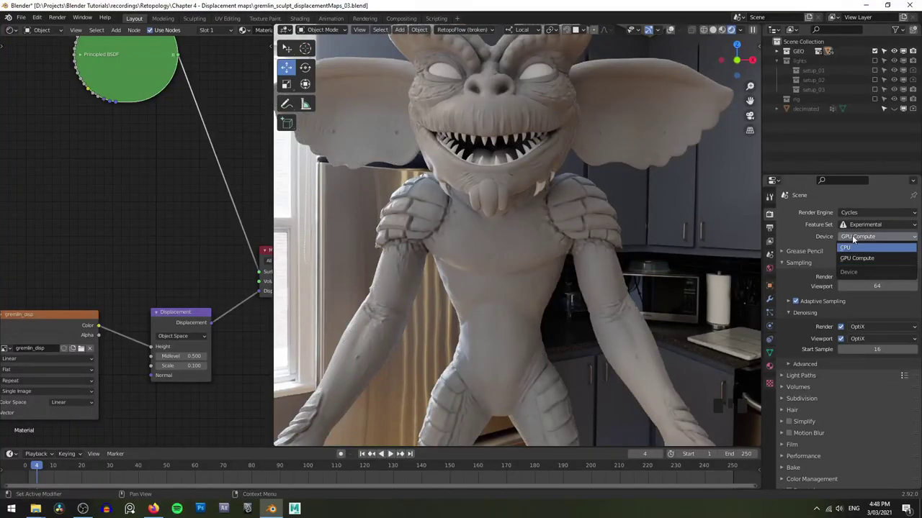
{"action": "left_click_drag", "start_coordinate": [884, 240], "coordinate": [864, 234]}
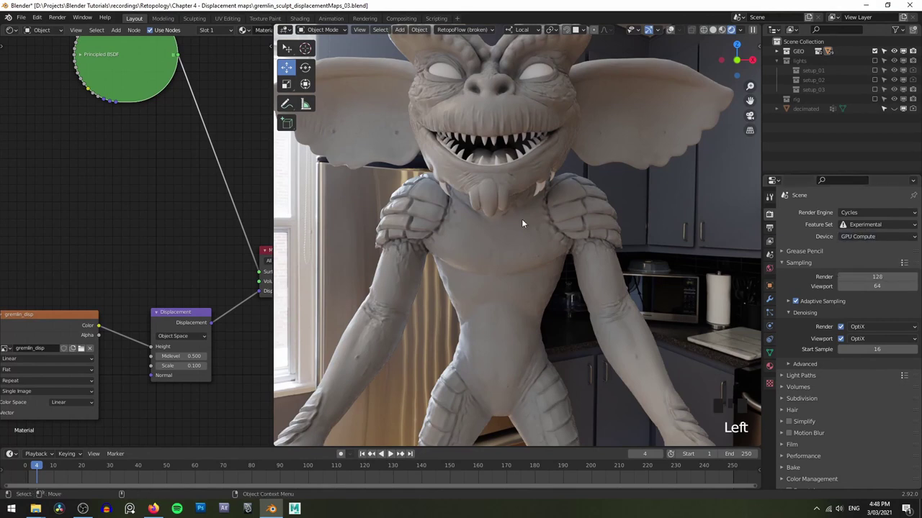
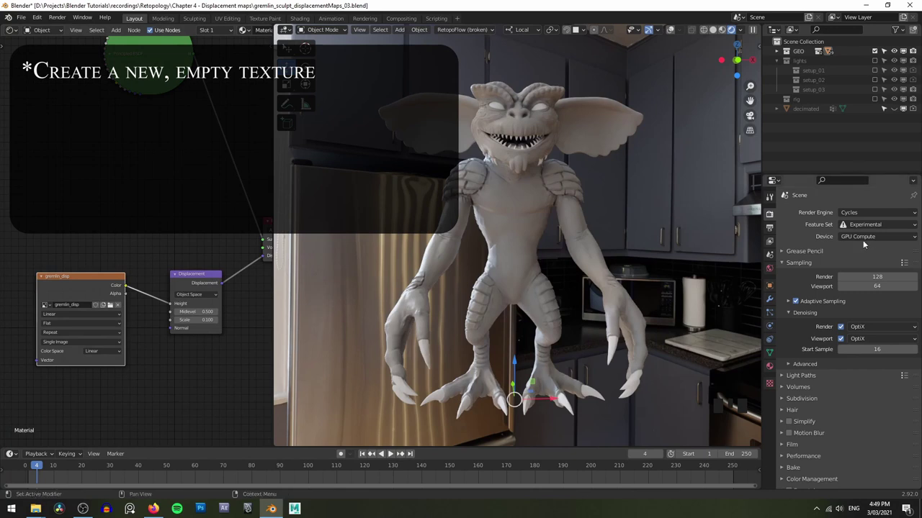
Scroll through the render settings and return to the gremlin's Material Properties
{"action": "scroll", "scroll_direction": "down", "scroll_amount": 3}
{"action": "scroll", "scroll_direction": "down", "scroll_amount": 3}
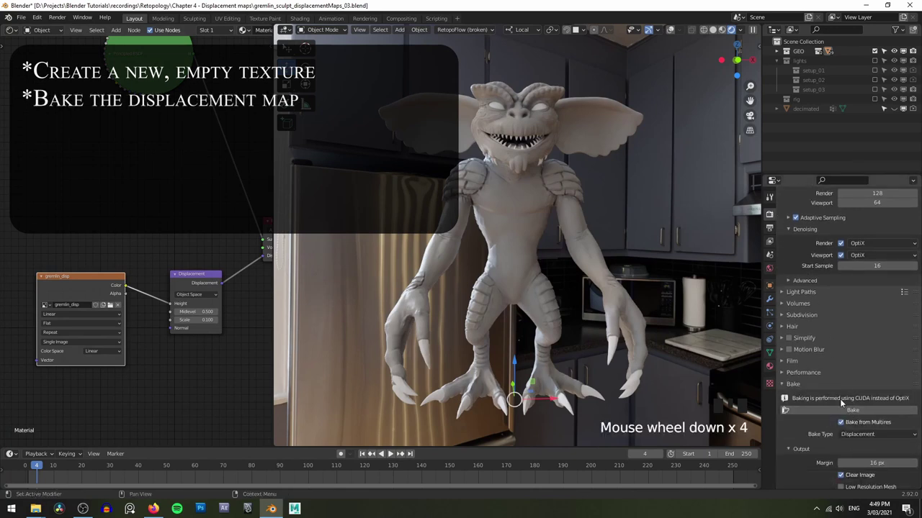
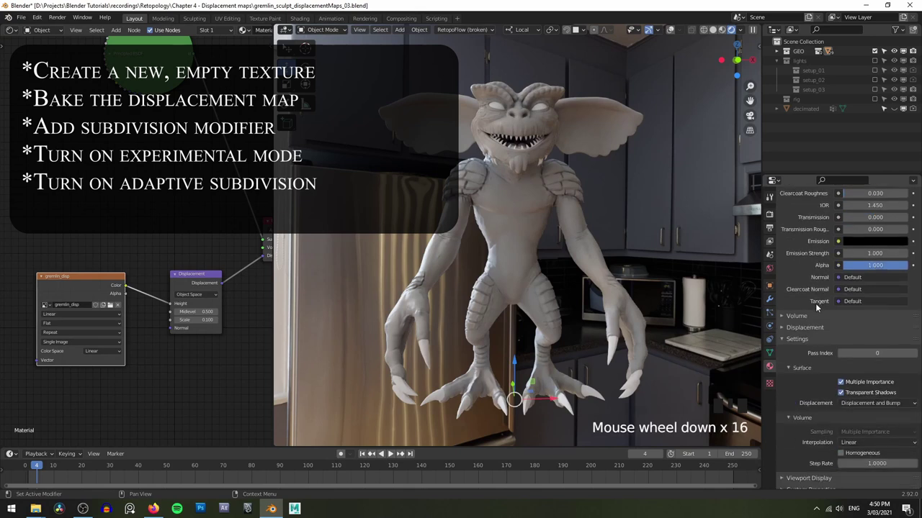
{"action": "left_click_drag", "start_coordinate": [872, 397], "coordinate": [880, 395]}
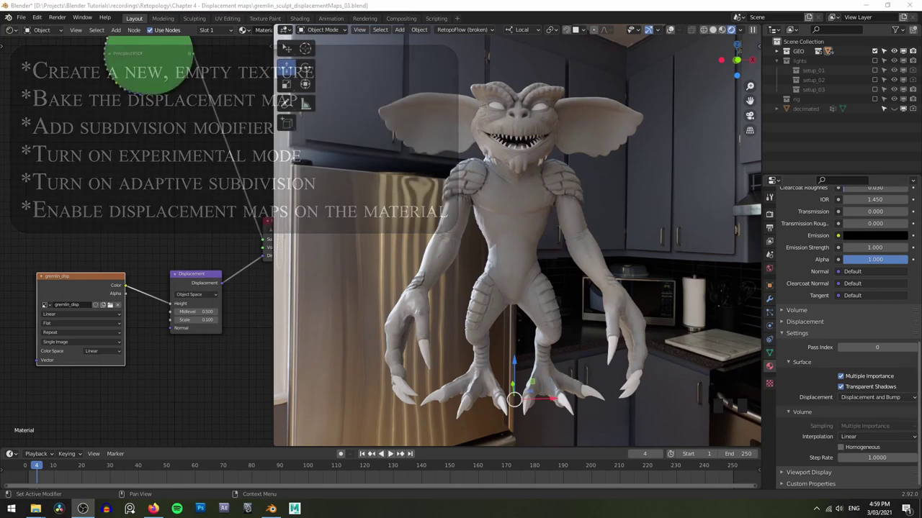
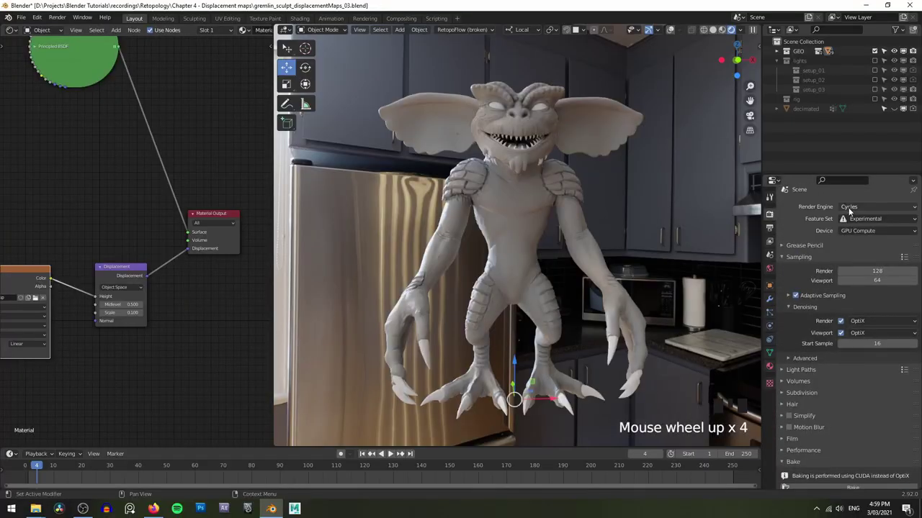
{"action": "middle_click", "coordinate": [506, 180]}
{"action": "middle_click", "coordinate": [513, 244]}
{"action": "left_click", "coordinate": [509, 233]}
{"action": "scroll", "scroll_direction": "up", "scroll_amount": 3}
{"action": "left_click_drag", "start_coordinate": [504, 238], "coordinate": [878, 213]}
{"action": "left_click_drag", "start_coordinate": [878, 212], "coordinate": [551, 239]}
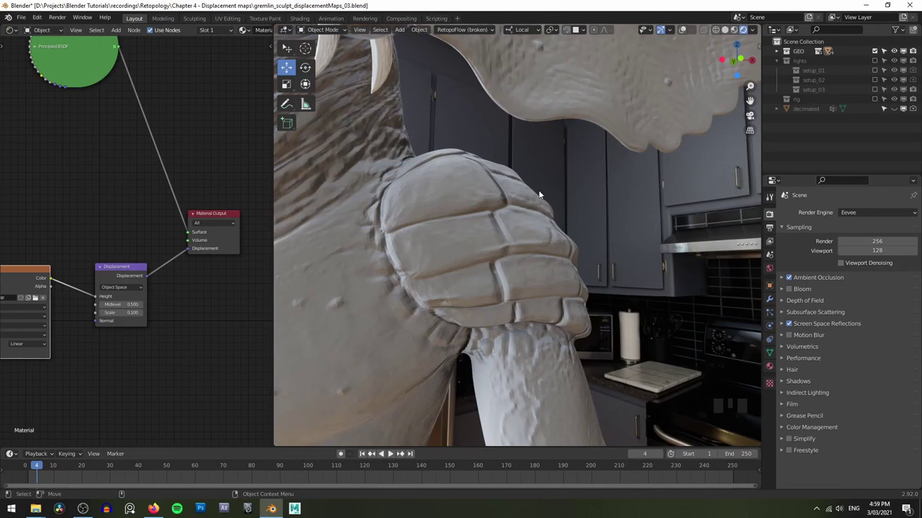
{"action": "scroll", "scroll_direction": "down", "scroll_amount": 3}
{"action": "left_click_drag", "start_coordinate": [501, 202], "coordinate": [564, 203]}
{"action": "left_click_drag", "start_coordinate": [564, 203], "coordinate": [529, 220]}
{"action": "scroll", "scroll_direction": "down", "scroll_amount": 3}
{"action": "left_click", "coordinate": [552, 232]}
{"action": "left_click_drag", "start_coordinate": [547, 234], "coordinate": [537, 198]}
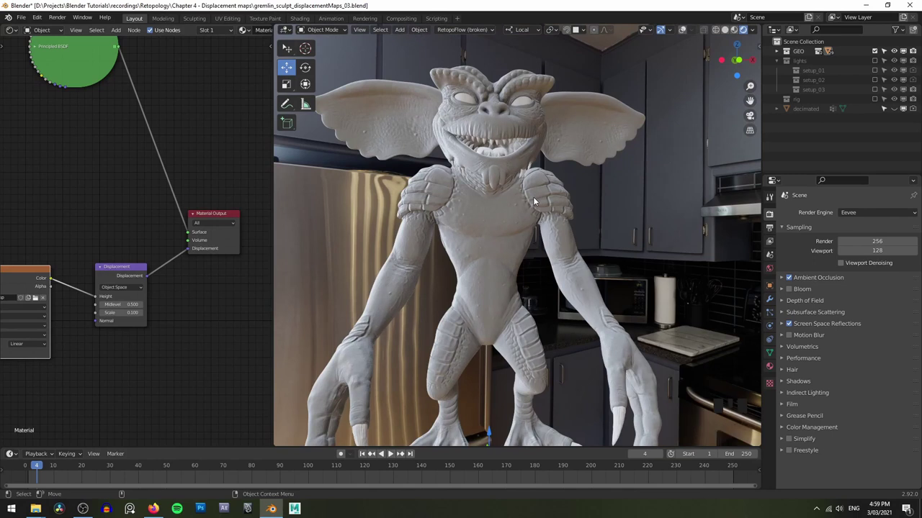
{"action": "left_click_drag", "start_coordinate": [109, 227], "coordinate": [210, 210]}
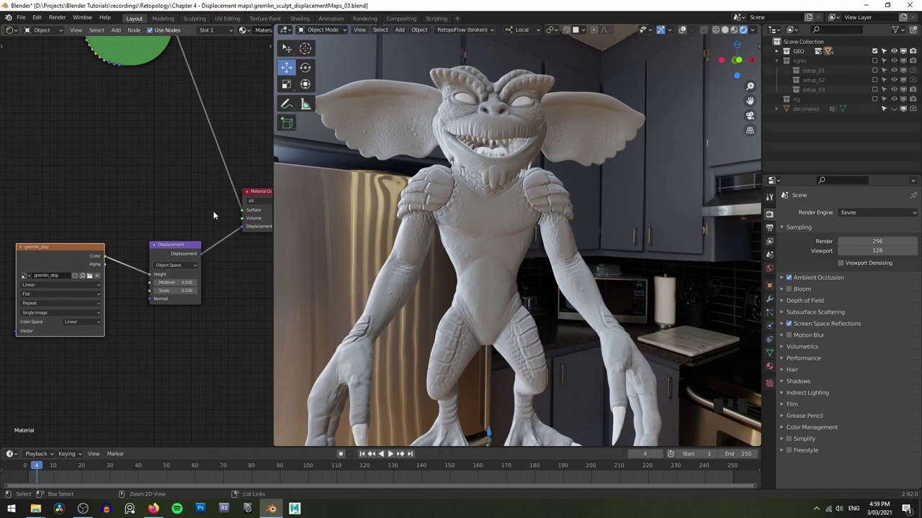
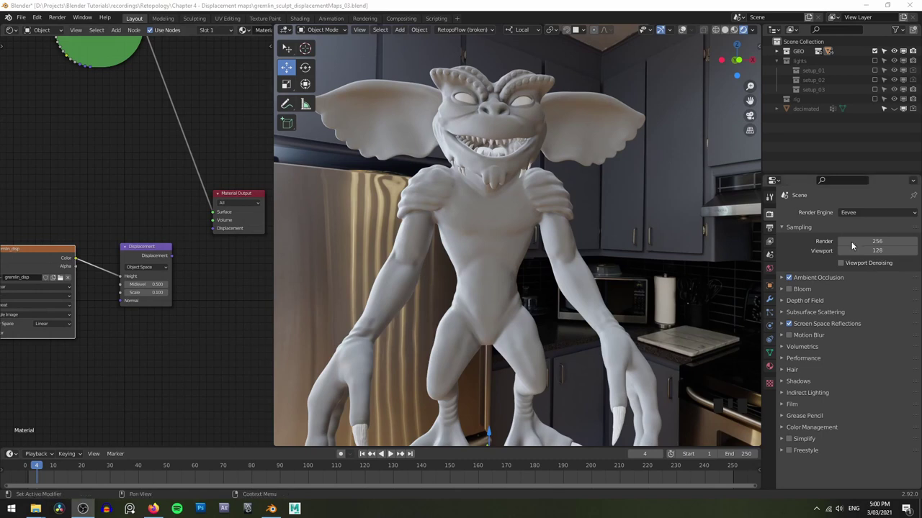
Show retopo_body's modifier stack with its Subdivision modifier at level 2
{"action": "left_click", "coordinate": [773, 300]}
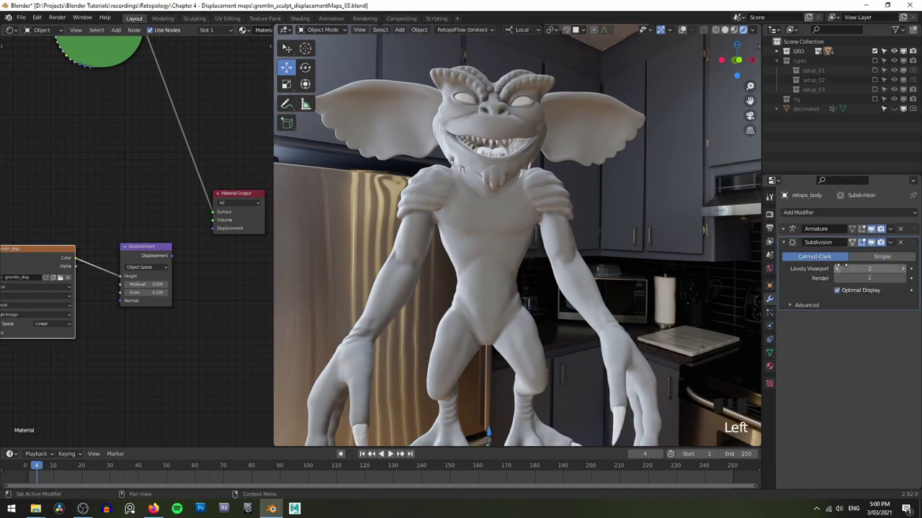
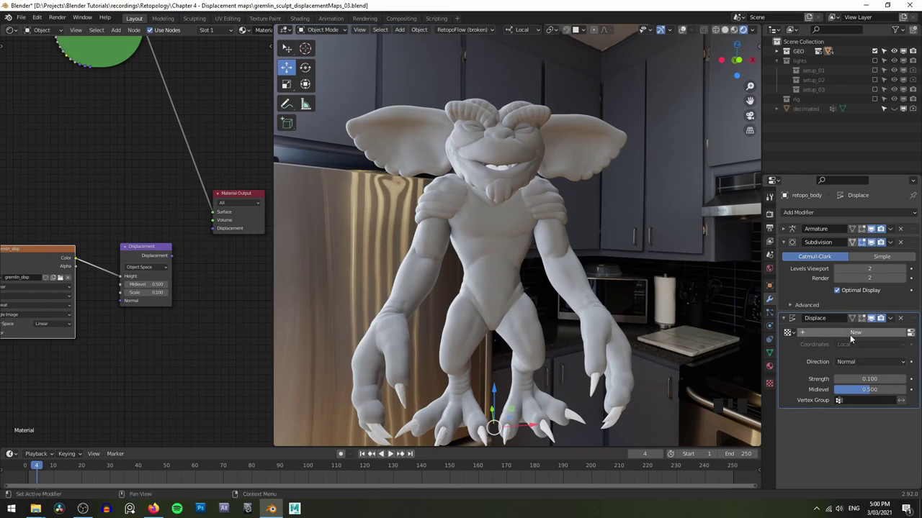
Create a new texture for the Displace modifier and show its texture settings
{"action": "left_click_drag", "start_coordinate": [852, 336], "coordinate": [889, 359]}
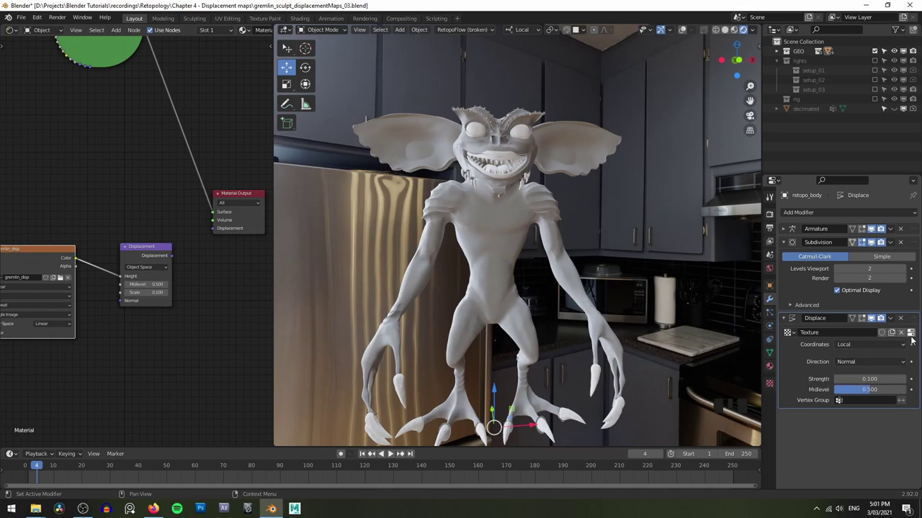
{"action": "left_click_drag", "start_coordinate": [914, 336], "coordinate": [789, 374]}
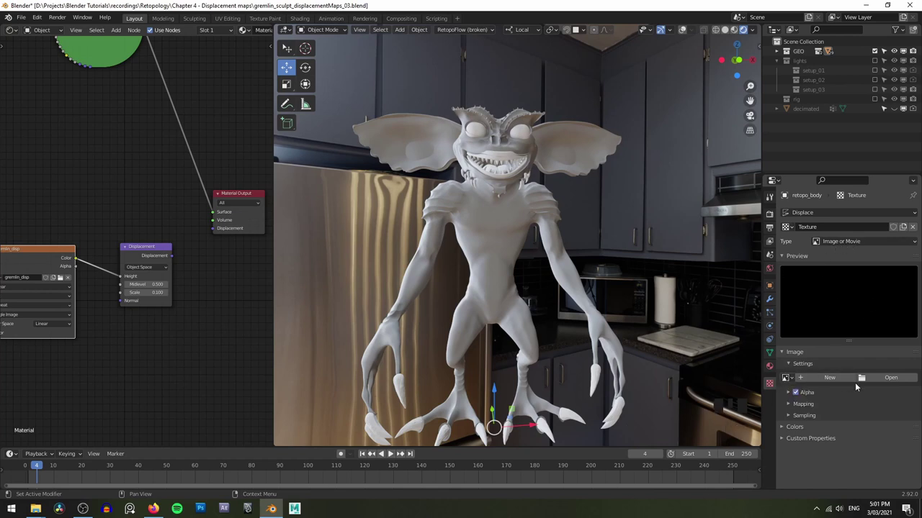
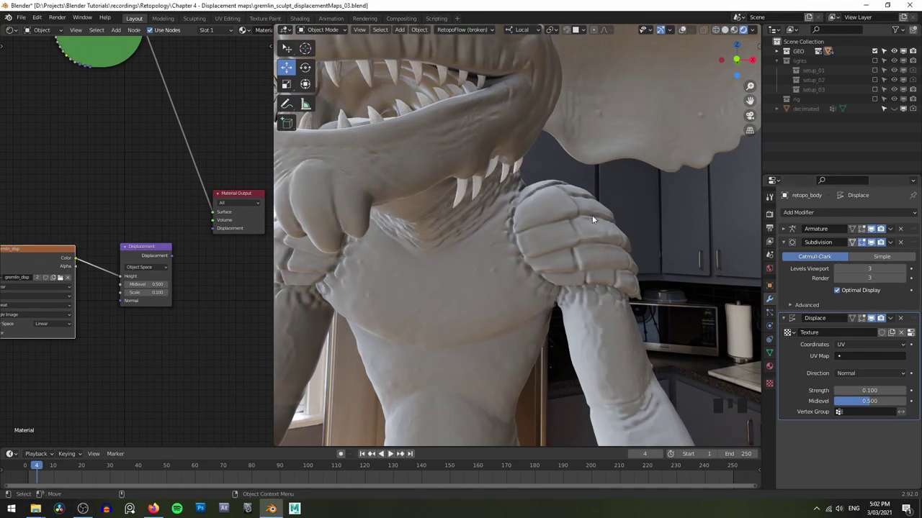
{"action": "left_click_drag", "start_coordinate": [617, 135], "coordinate": [590, 190]}
{"action": "left_click", "coordinate": [589, 190]}
{"action": "scroll", "scroll_direction": "up", "scroll_amount": 3}
{"action": "left_click_drag", "start_coordinate": [571, 230], "coordinate": [540, 232]}
{"action": "left_click_drag", "start_coordinate": [540, 232], "coordinate": [446, 279]}
{"action": "left_click_drag", "start_coordinate": [445, 279], "coordinate": [553, 272]}
{"action": "scroll", "scroll_direction": "down", "scroll_amount": 3}
{"action": "left_click_drag", "start_coordinate": [512, 292], "coordinate": [556, 252]}
{"action": "left_click_drag", "start_coordinate": [557, 252], "coordinate": [555, 253]}
{"action": "left_click_drag", "start_coordinate": [556, 253], "coordinate": [527, 222]}
{"action": "left_click_drag", "start_coordinate": [527, 222], "coordinate": [518, 254]}
{"action": "scroll", "scroll_direction": "up", "scroll_amount": 3}
{"action": "left_click_drag", "start_coordinate": [495, 308], "coordinate": [497, 290]}
{"action": "scroll", "scroll_direction": "down", "scroll_amount": 3}
{"action": "left_click_drag", "start_coordinate": [512, 264], "coordinate": [575, 248]}
{"action": "scroll", "scroll_direction": "down", "scroll_amount": 3}
{"action": "left_click_drag", "start_coordinate": [579, 265], "coordinate": [638, 267]}
{"action": "left_click_drag", "start_coordinate": [616, 259], "coordinate": [501, 219]}
{"action": "scroll", "scroll_direction": "up", "scroll_amount": 3}
{"action": "left_click", "coordinate": [520, 251]}
{"action": "scroll", "scroll_direction": "down", "scroll_amount": 3}
{"action": "left_click_drag", "start_coordinate": [509, 236], "coordinate": [499, 209]}
{"action": "left_click_drag", "start_coordinate": [514, 236], "coordinate": [556, 267]}
{"action": "left_click_drag", "start_coordinate": [556, 267], "coordinate": [581, 275]}
{"action": "left_click_drag", "start_coordinate": [582, 275], "coordinate": [591, 228]}
{"action": "scroll", "scroll_direction": "up", "scroll_amount": 3}
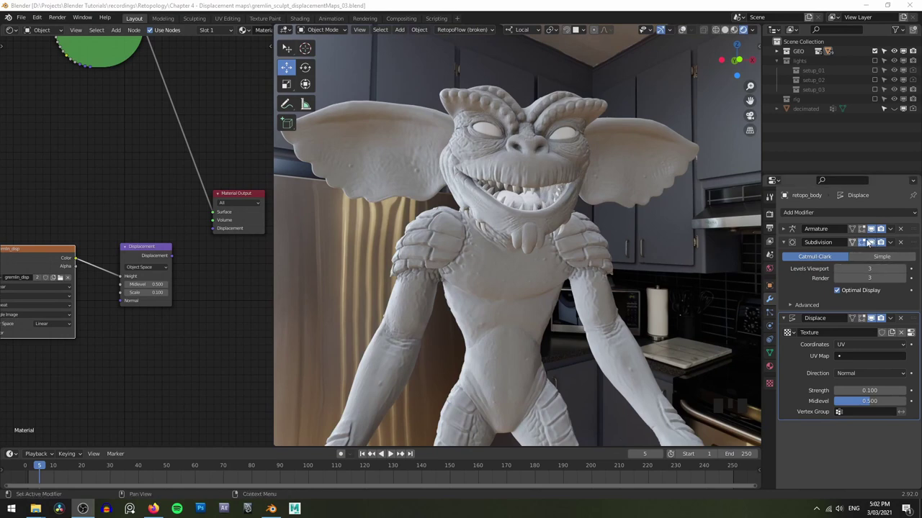
Show the gremlin in Solid shading with wireframe overlay and hide the Subdivision result in the viewport
{"action": "middle_click", "coordinate": [542, 206]}
{"action": "key", "text": "z"}
{"action": "key", "text": "z"}
{"action": "left_click_drag", "start_coordinate": [530, 212], "coordinate": [566, 253]}
{"action": "left_click_drag", "start_coordinate": [566, 252], "coordinate": [503, 262]}
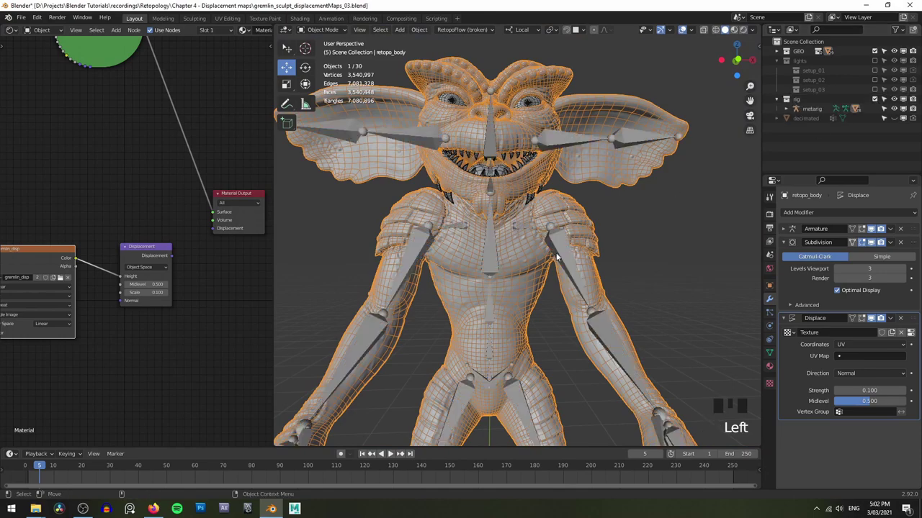
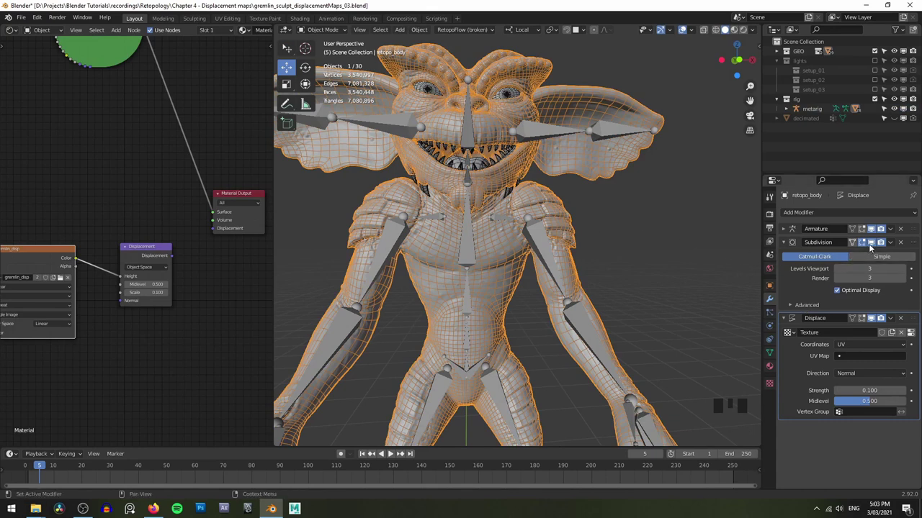
{"action": "left_click", "coordinate": [872, 245]}
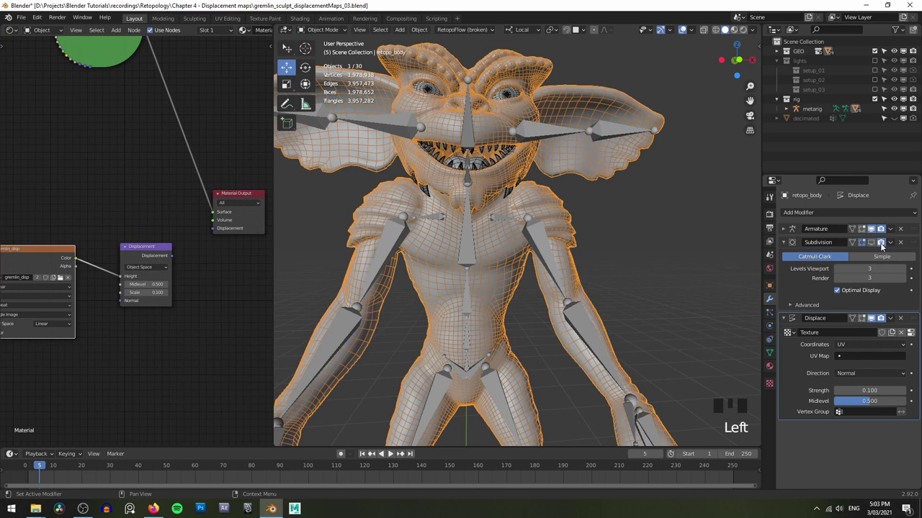
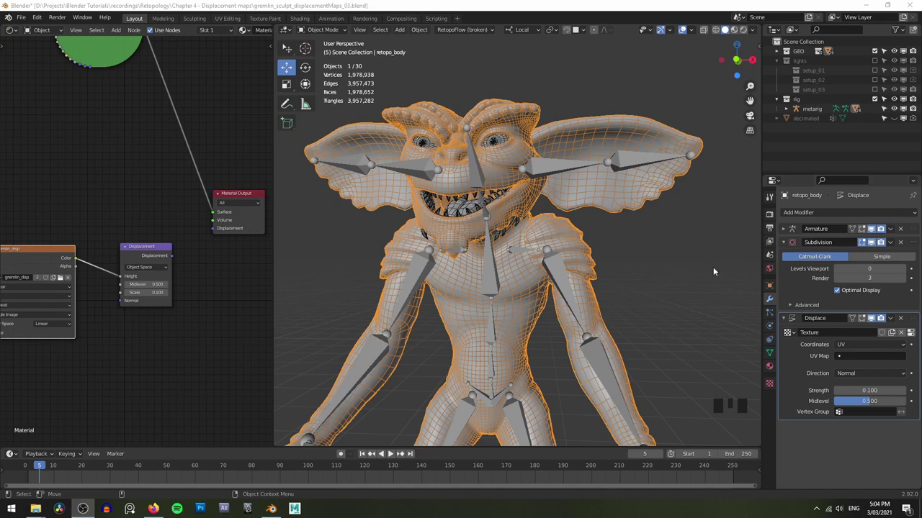
Hide the rig and wireframe to show the displaced gremlin subdivided at viewport level 3
{"action": "middle_click", "coordinate": [500, 203]}
{"action": "scroll", "scroll_direction": "up", "scroll_amount": 3}
{"action": "key", "text": "z"}
{"action": "left_click", "coordinate": [561, 211]}
{"action": "key", "text": "z"}
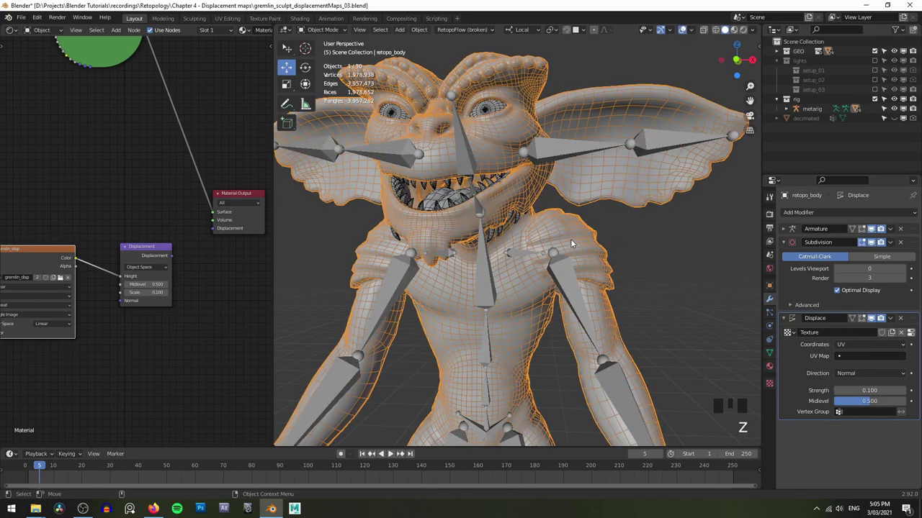
{"action": "key", "text": "h"}
{"action": "left_click", "coordinate": [627, 223]}
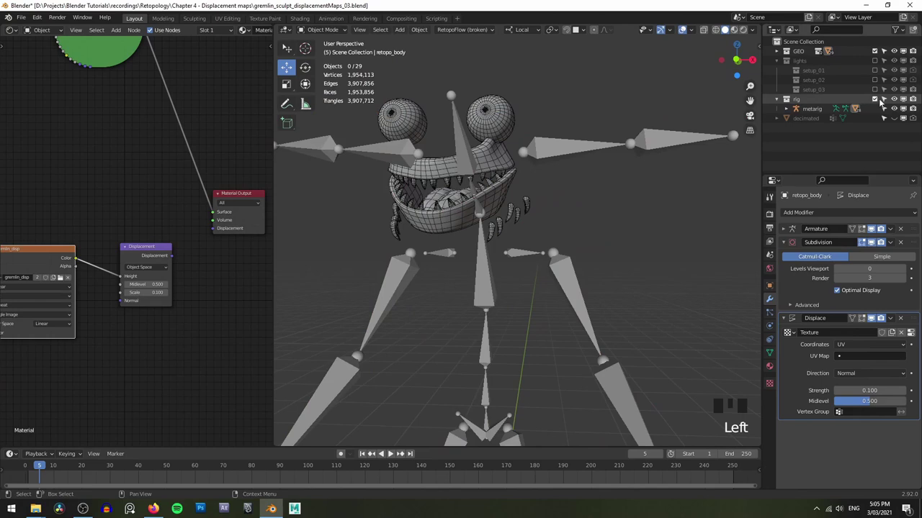
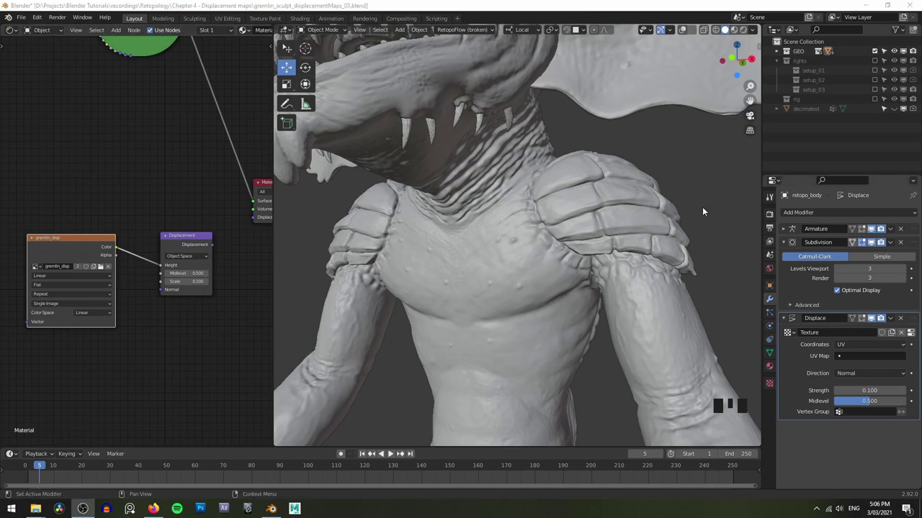
{"action": "scroll", "scroll_direction": "down", "scroll_amount": 3}
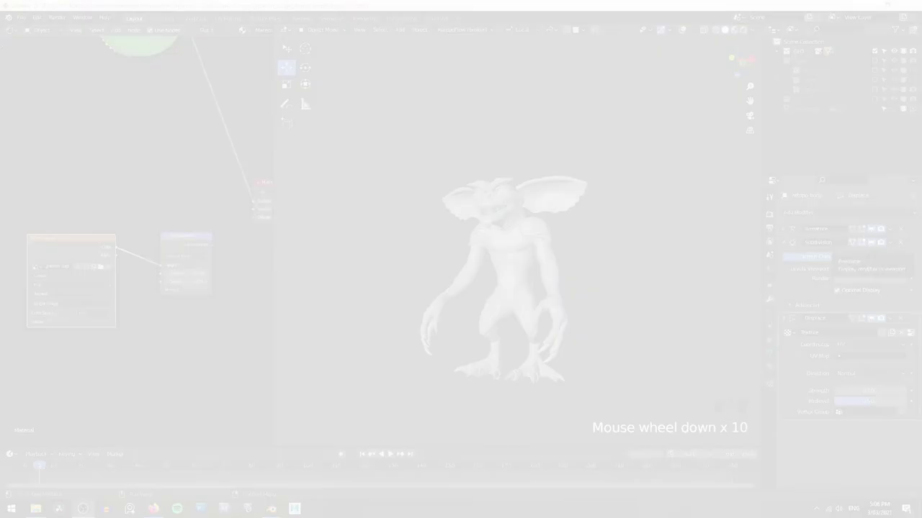